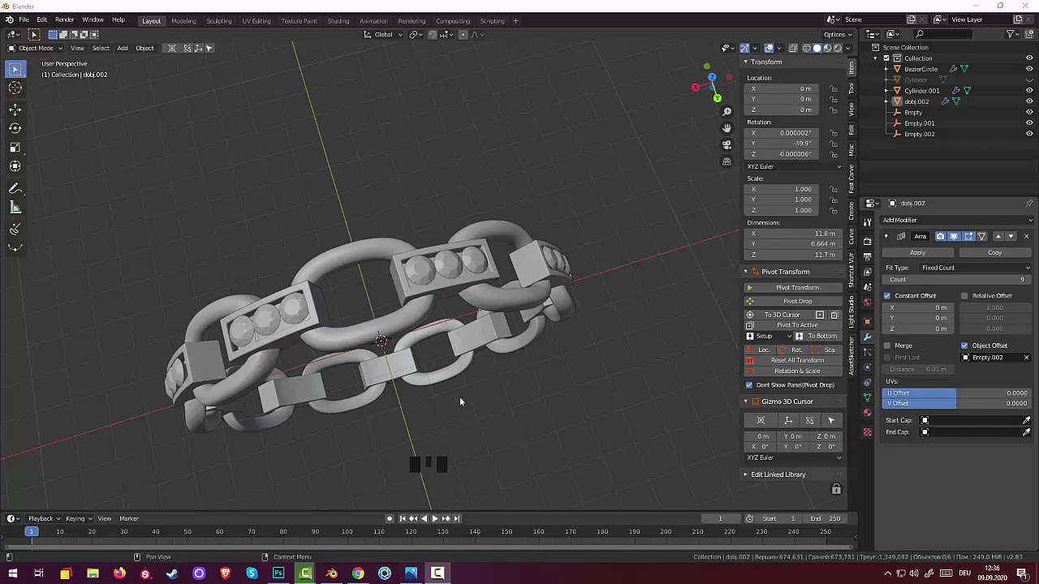
- Select the studded link object on the chain ring
scroll(up, 3)
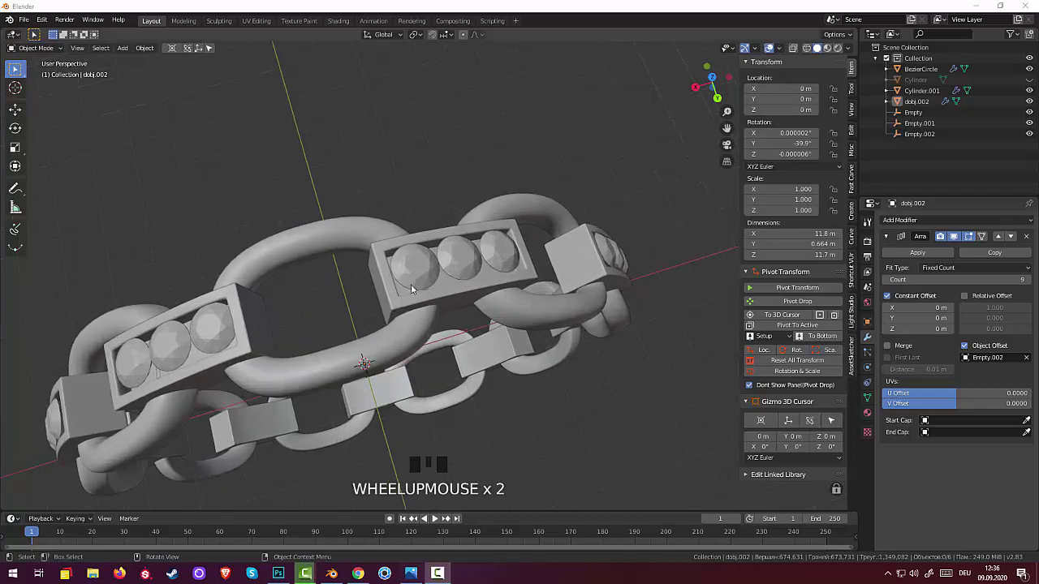
drag(412, 290, 375, 291)
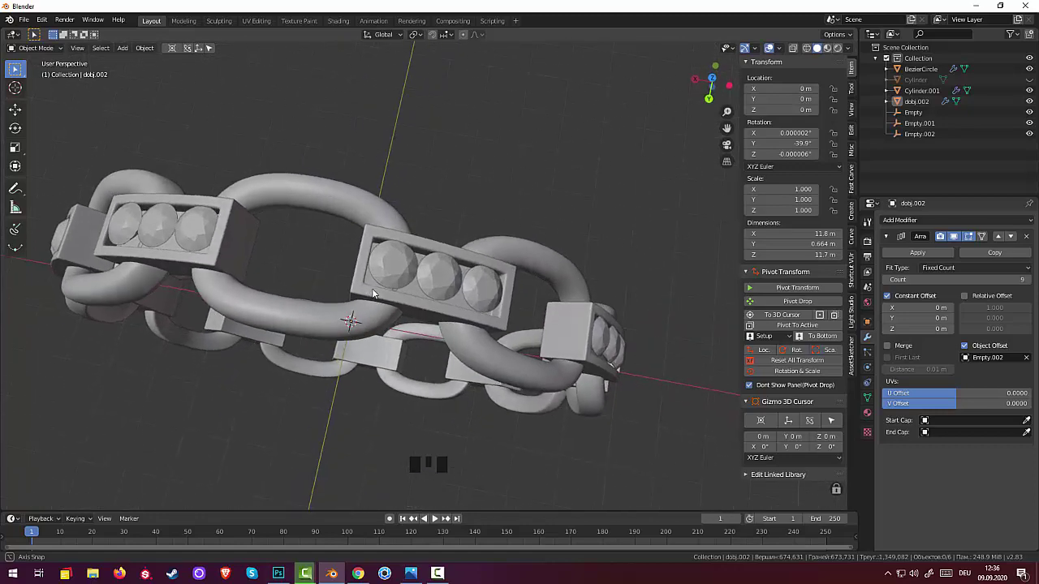
click(361, 286)
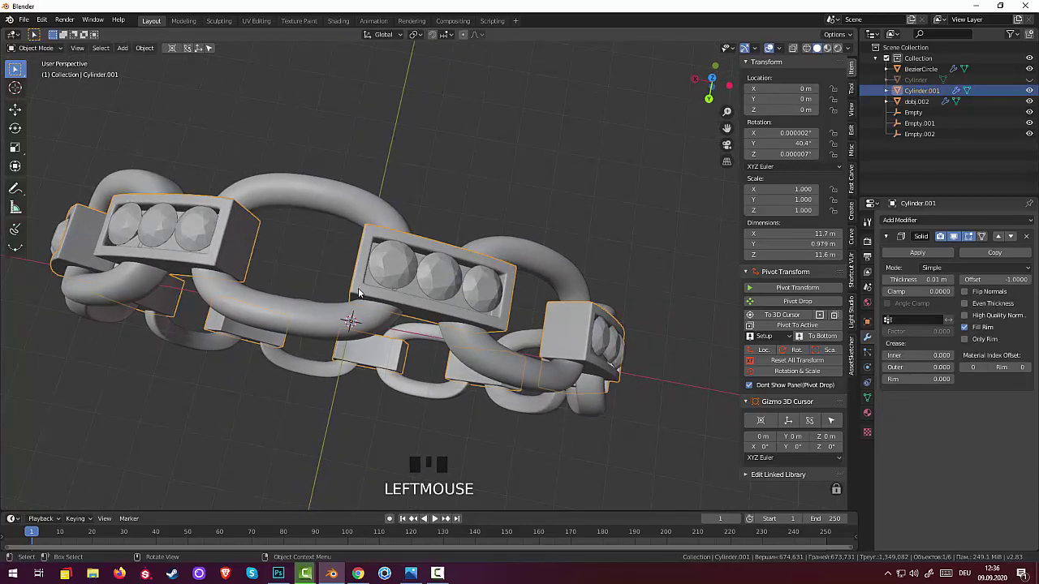
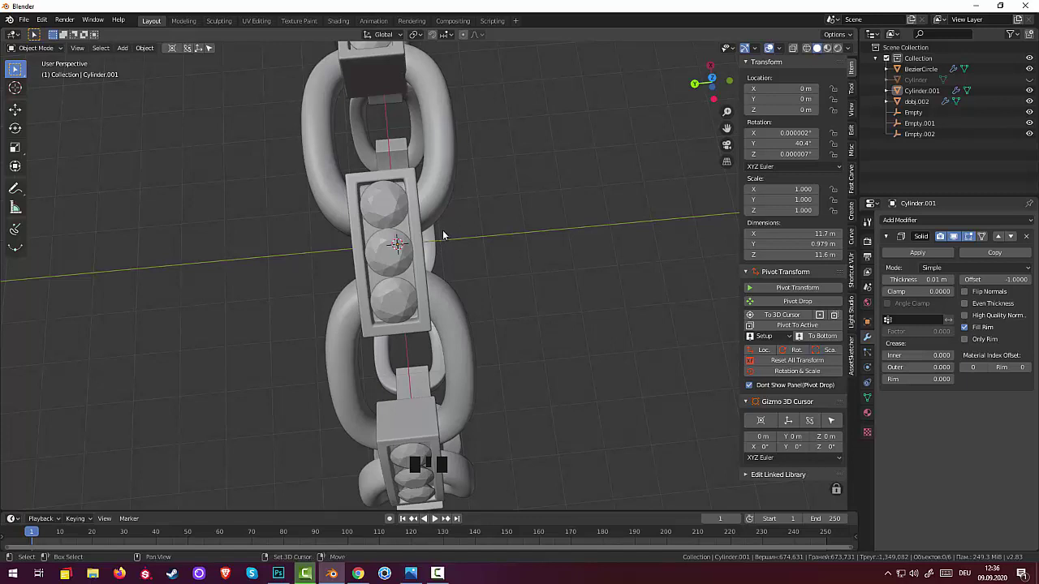
- Add a cylinder at the ring's centre and stretch it to about 2.2 times its height
key(shift+a)
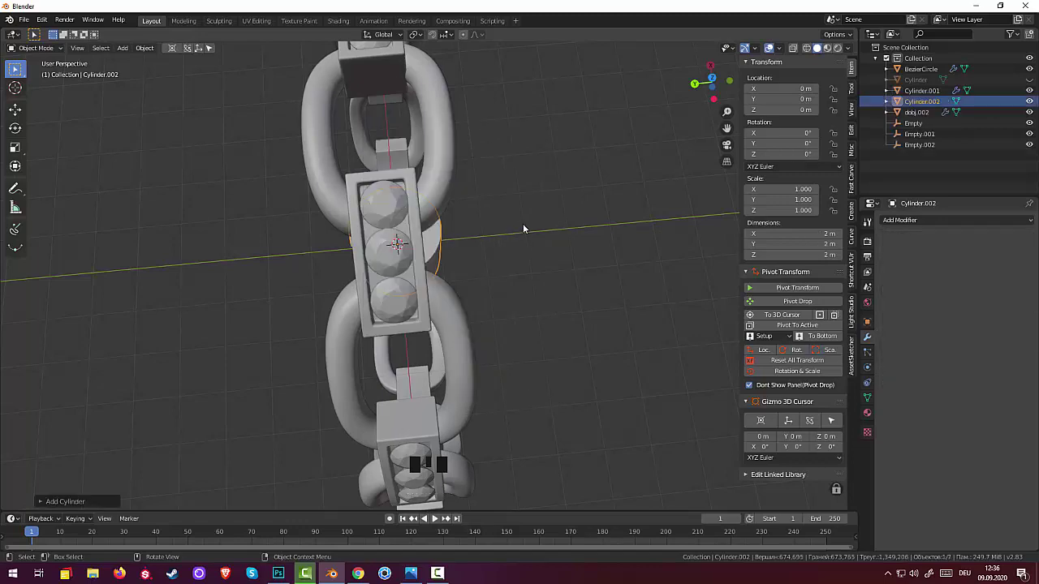
drag(558, 237, 589, 198)
scroll(down, 3)
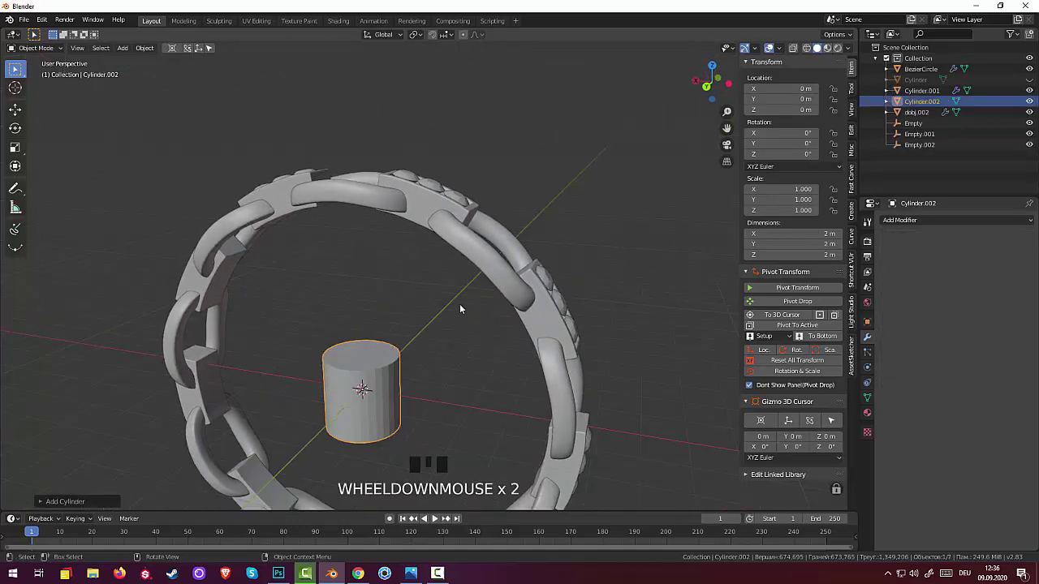
key(s)
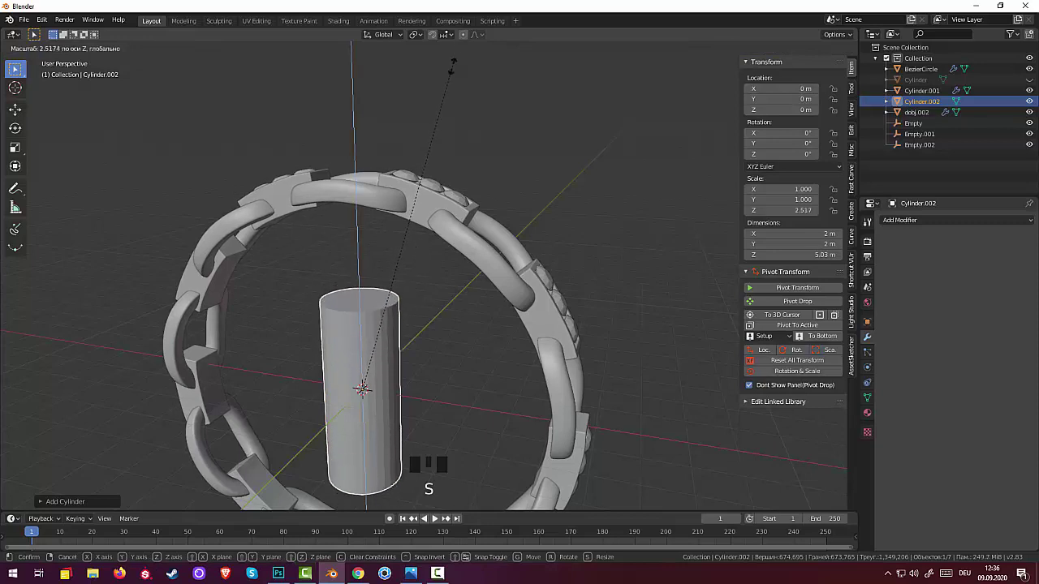
scroll(up, 3)
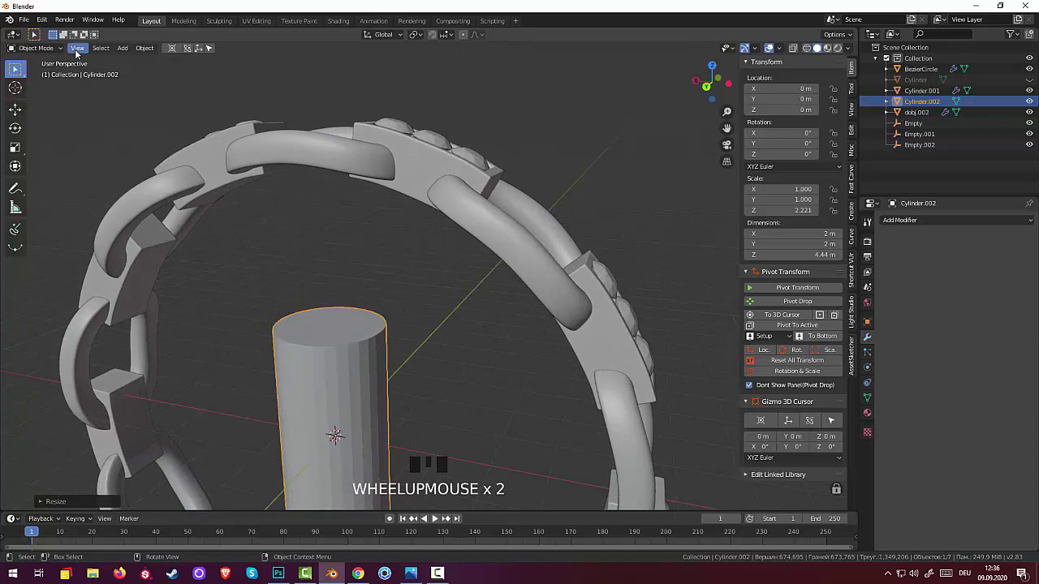
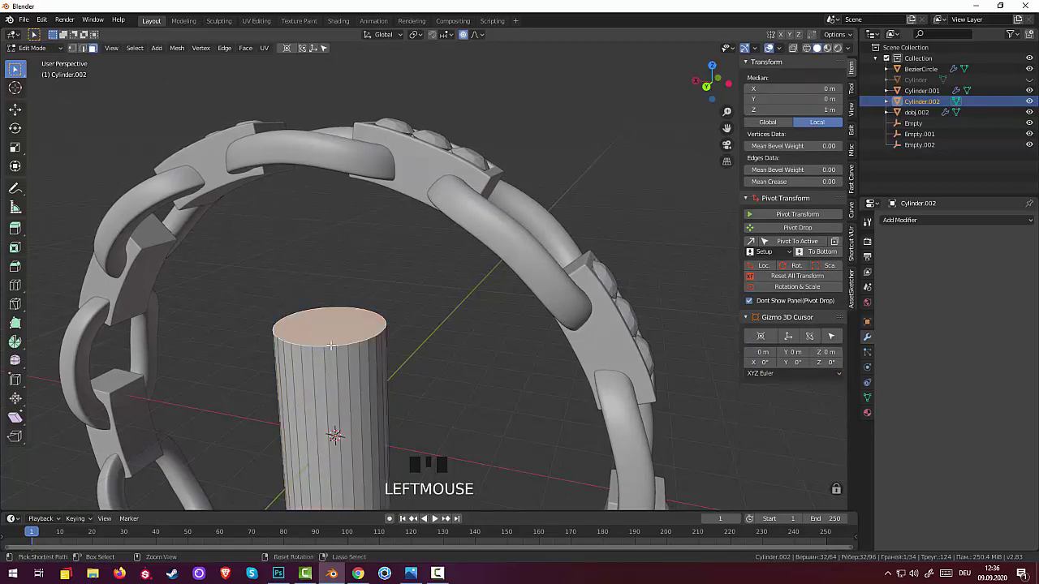
- Bevel the cylinder's top edges with several segments into a smooth capsule dome
key(ctrl+b)
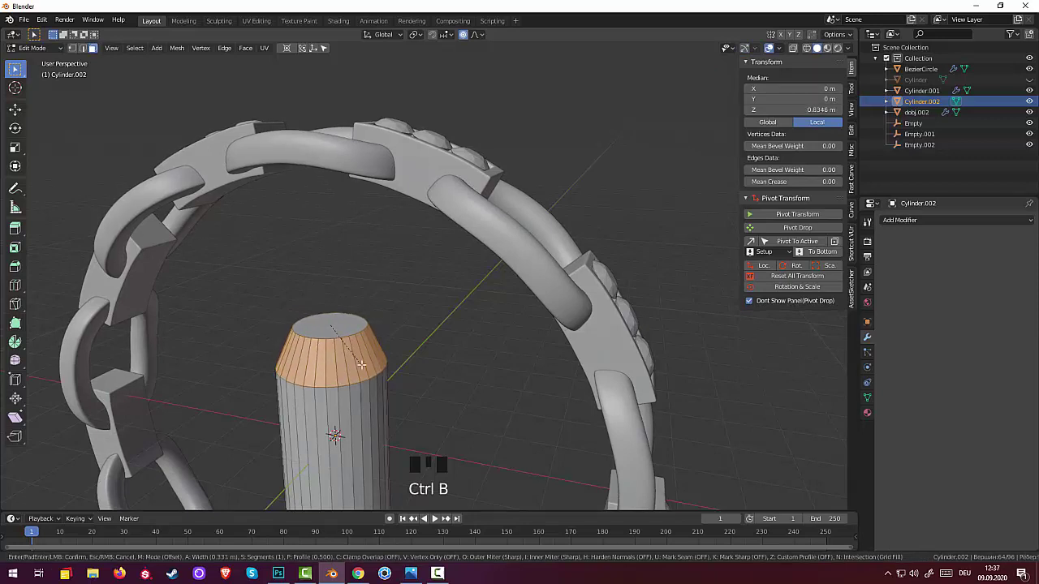
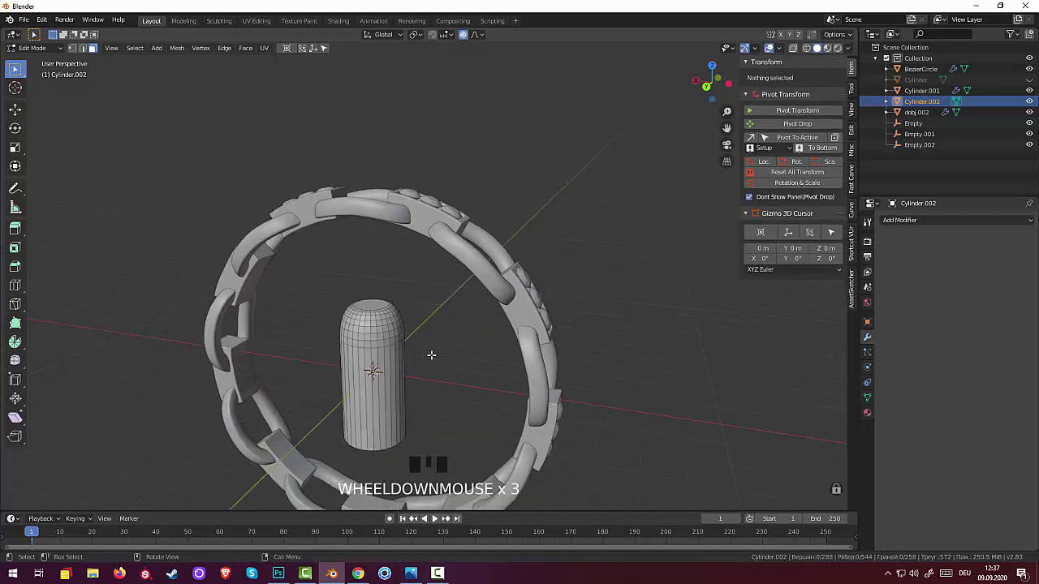
scroll(down, 3)
key(s)
click(371, 369)
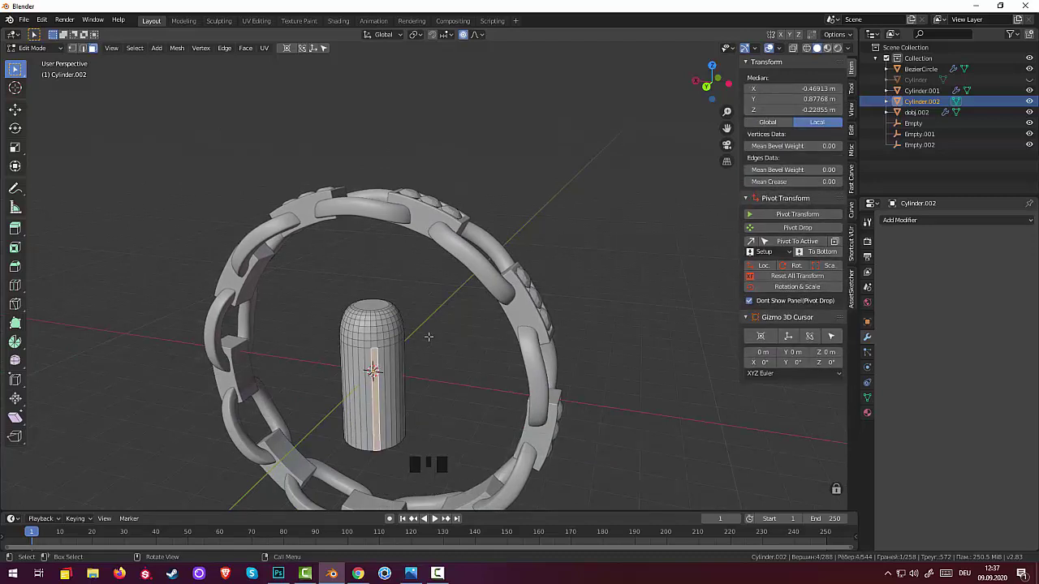
key(Tab)
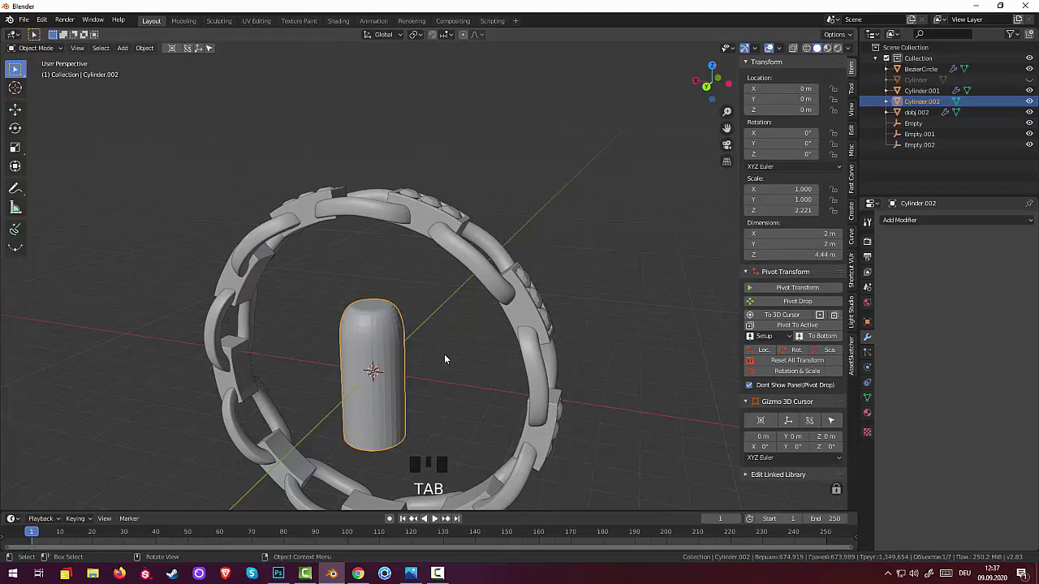
- Shrink the capsule down to a tiny stud about 0.1 by 0.23 m
key(s)
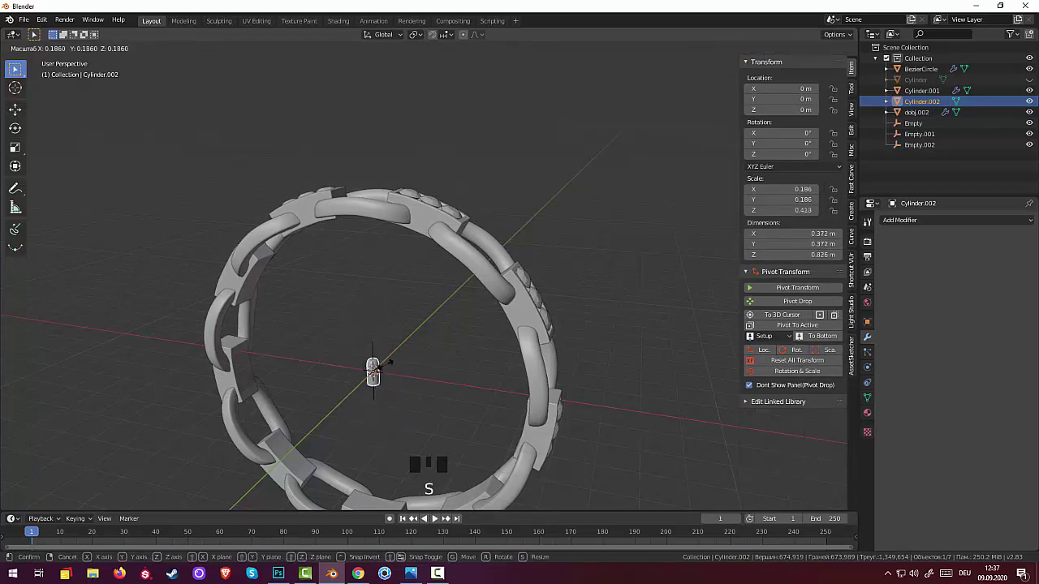
scroll(down, 3)
scroll(up, 3)
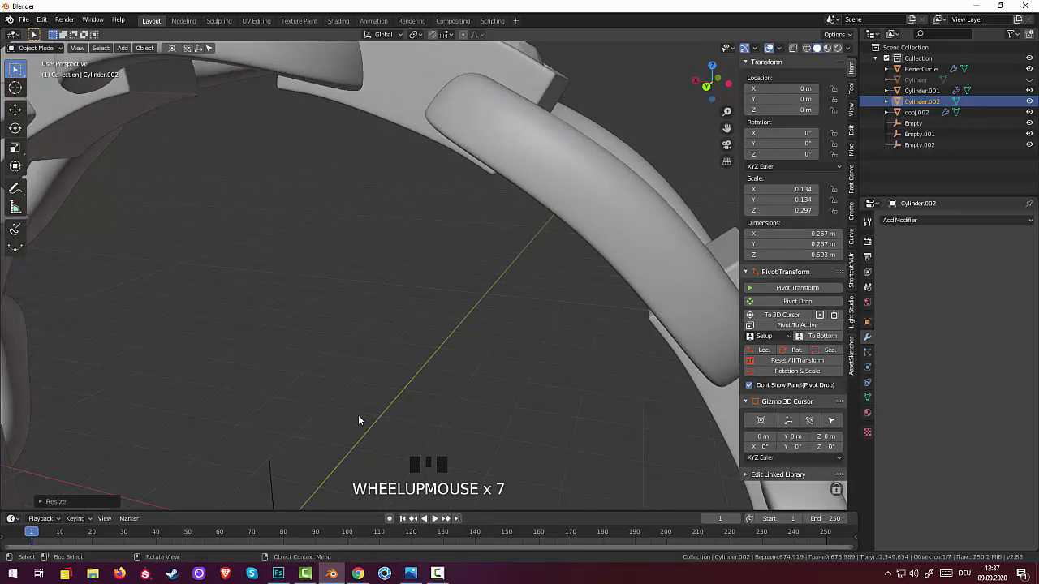
scroll(down, 3)
drag(388, 412, 369, 297)
scroll(up, 3)
drag(263, 311, 396, 310)
key(s)
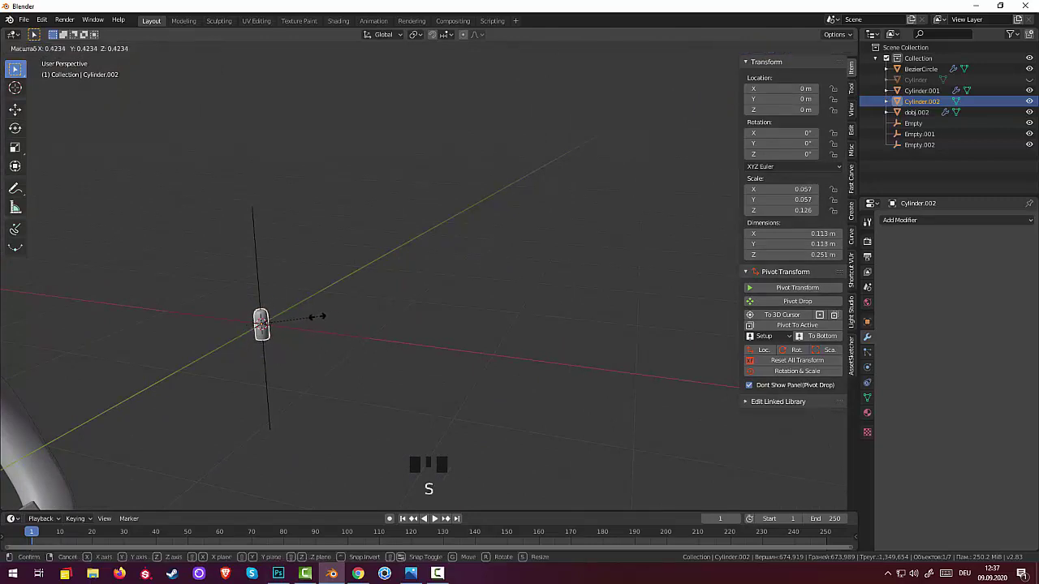
- Raise the tiny stud up to the ring's upper links
key(g)
scroll(down, 3)
scroll(down, 3)
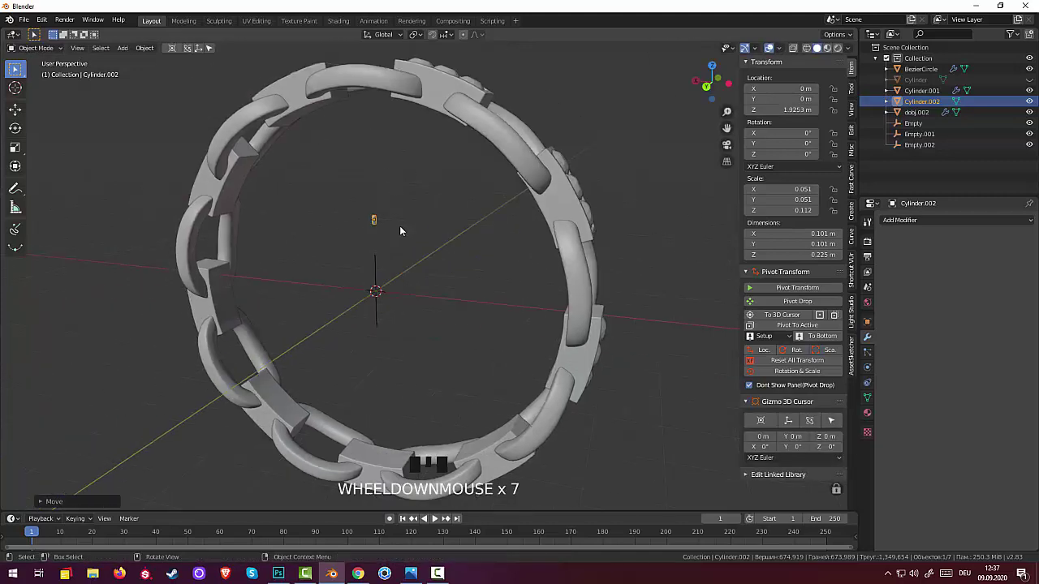
key(g)
drag(417, 91, 386, 176)
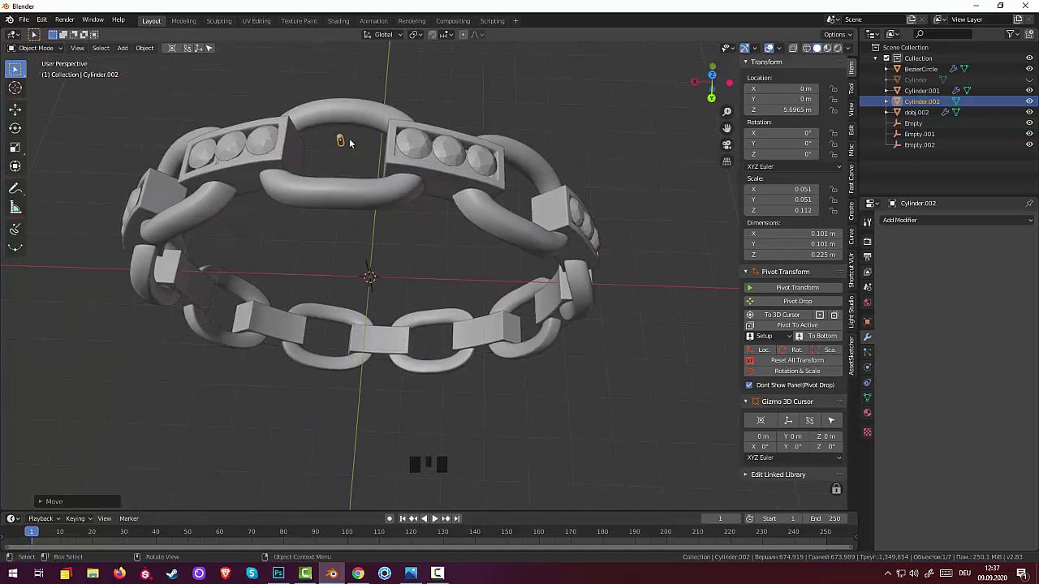
- Enlarge the stud slightly, set its origin to the 3D cursor and tilt it about 10 degrees onto a link
key(s)
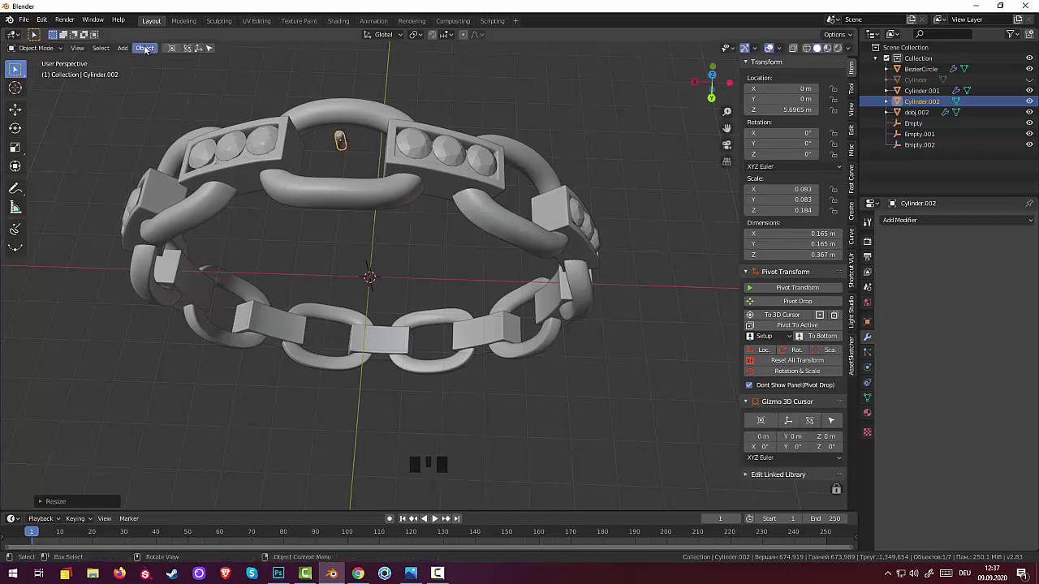
drag(149, 52, 163, 123)
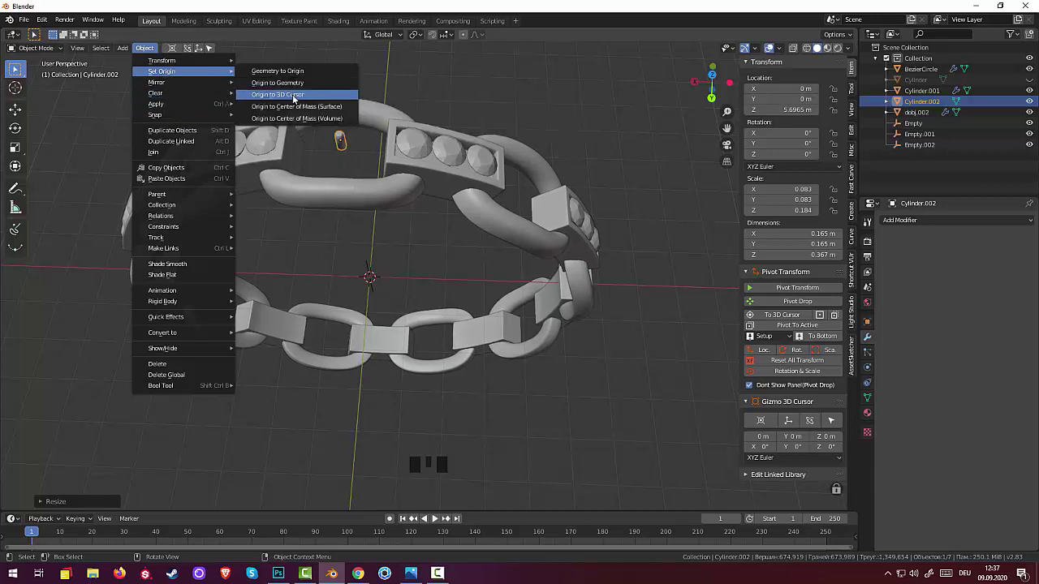
drag(397, 146, 398, 100)
key(r)
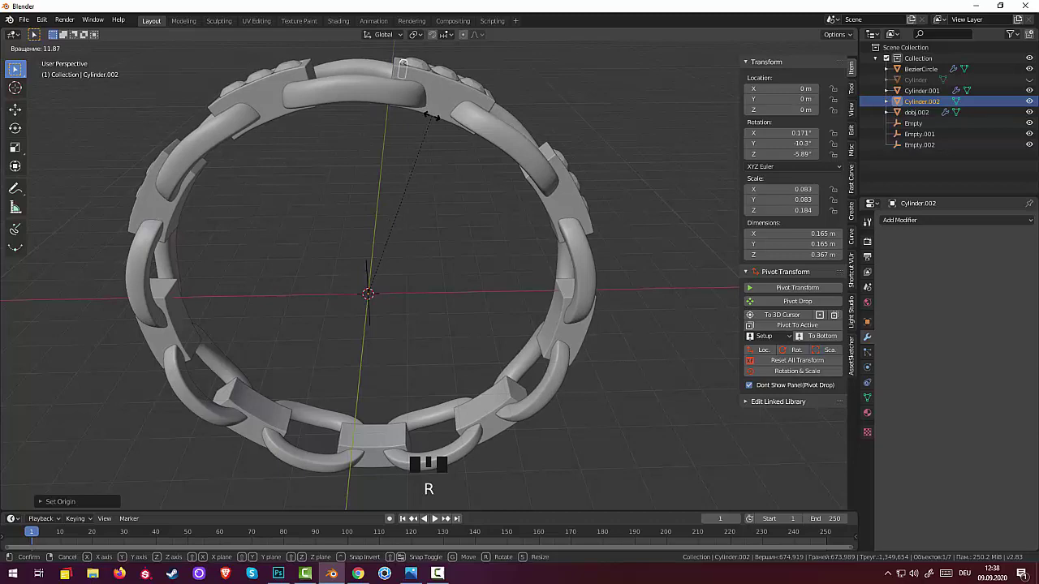
drag(435, 119, 594, 230)
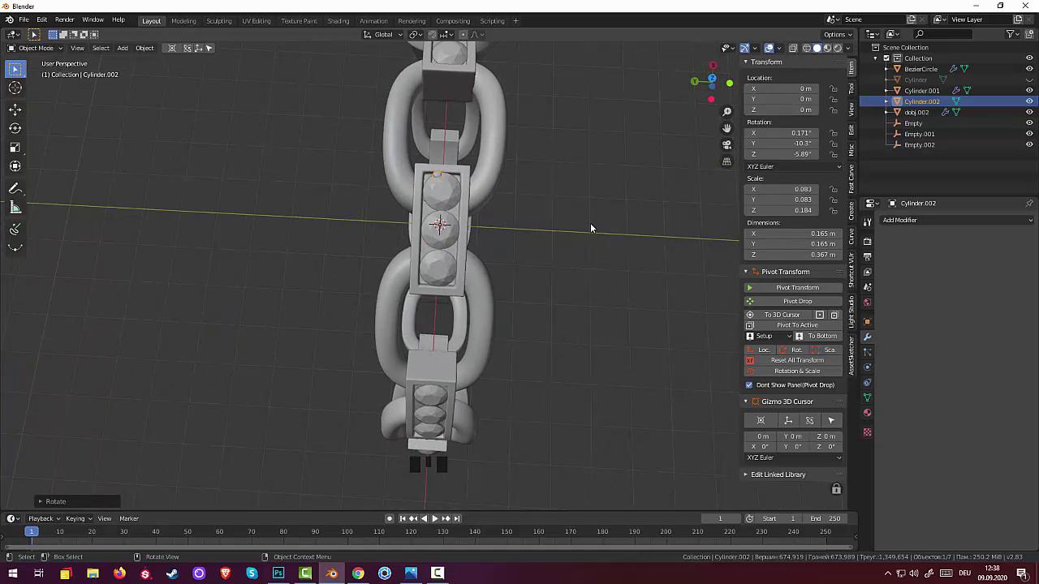
- Slide the stud about 0.17 m along Y to the link's upper corner and view it from the front
key(g)
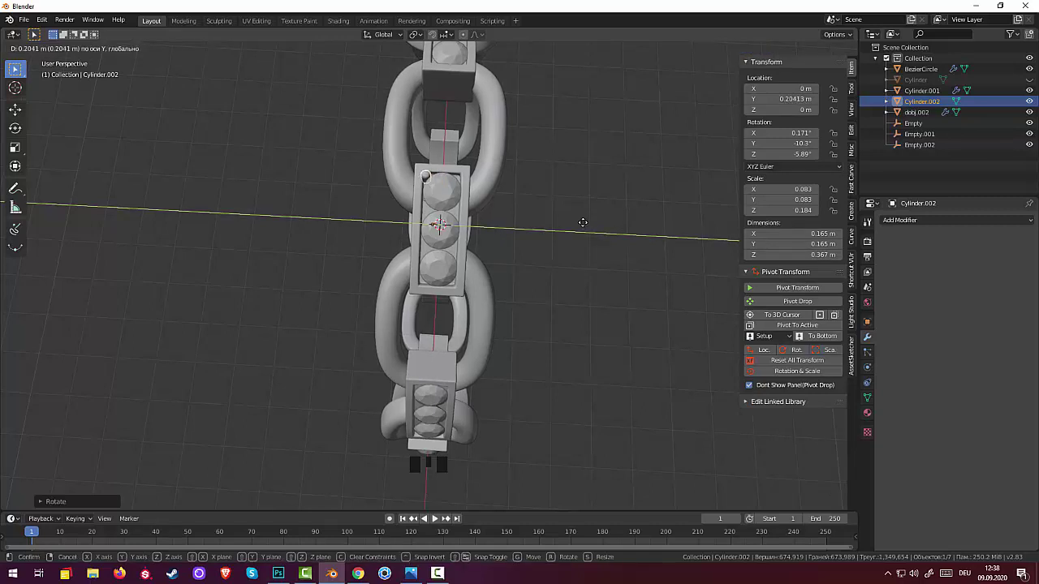
drag(590, 206, 708, 198)
drag(639, 211, 650, 148)
key(KP_1)
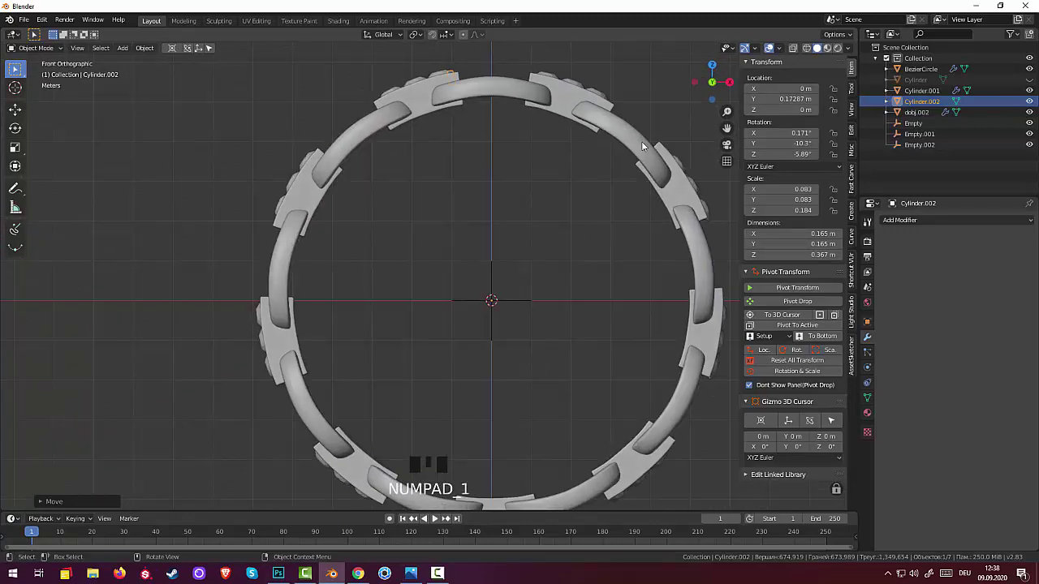
- Duplicate the stud three times, each copy rotated further around the ring
key(KP_1)
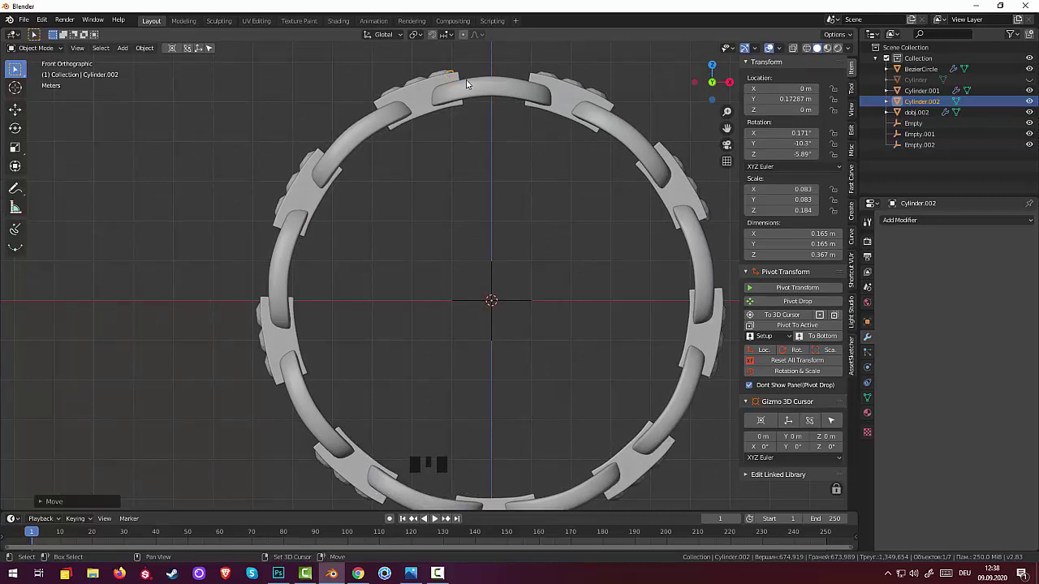
key(shift+d)
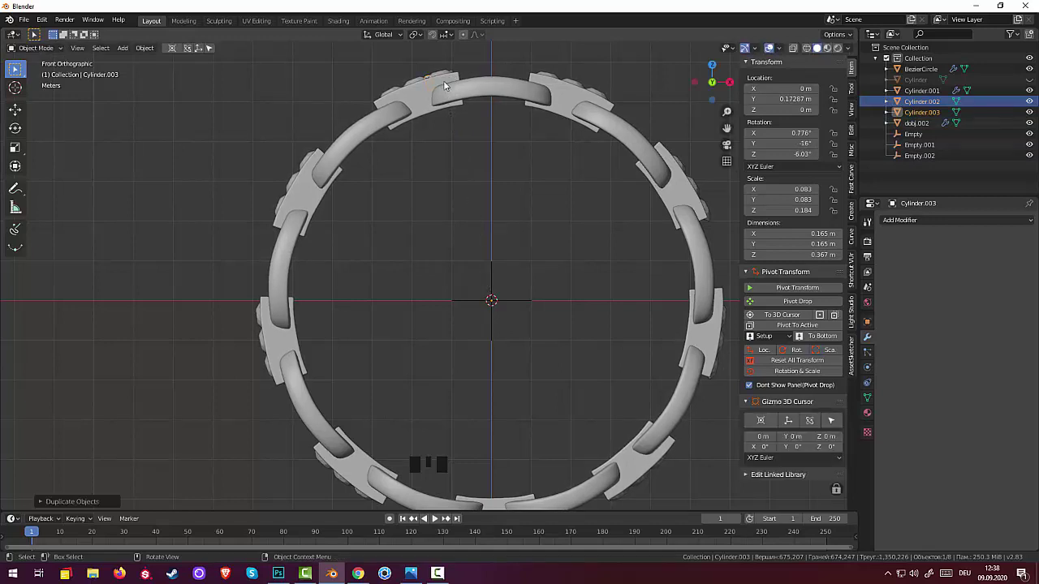
key(shift+d)
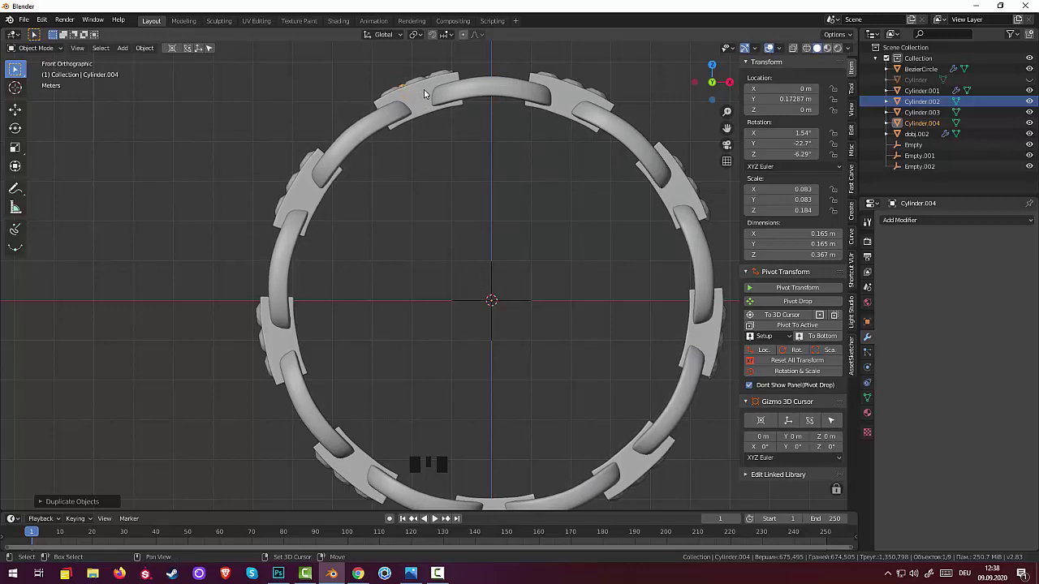
key(shift+d)
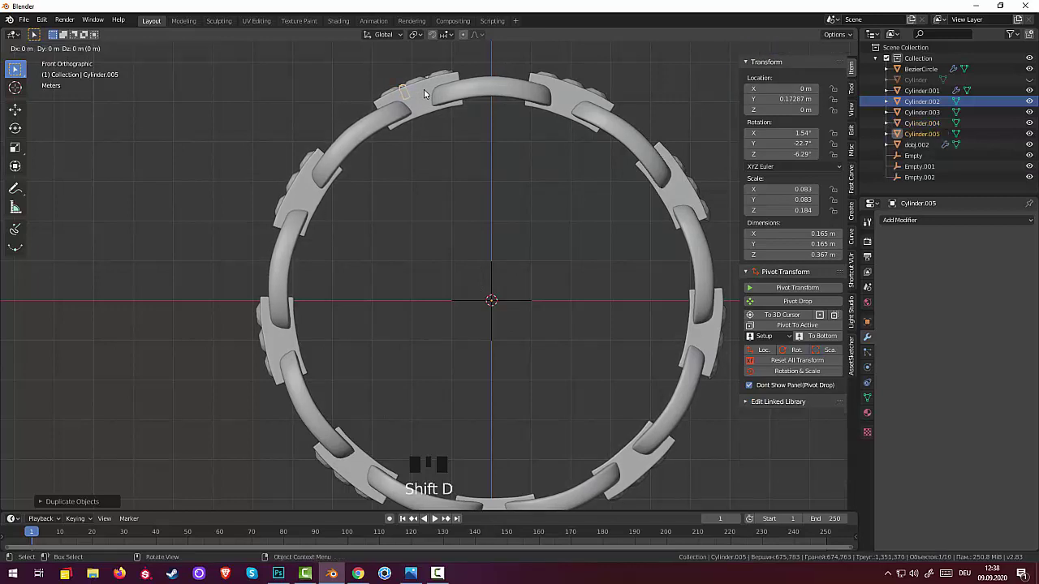
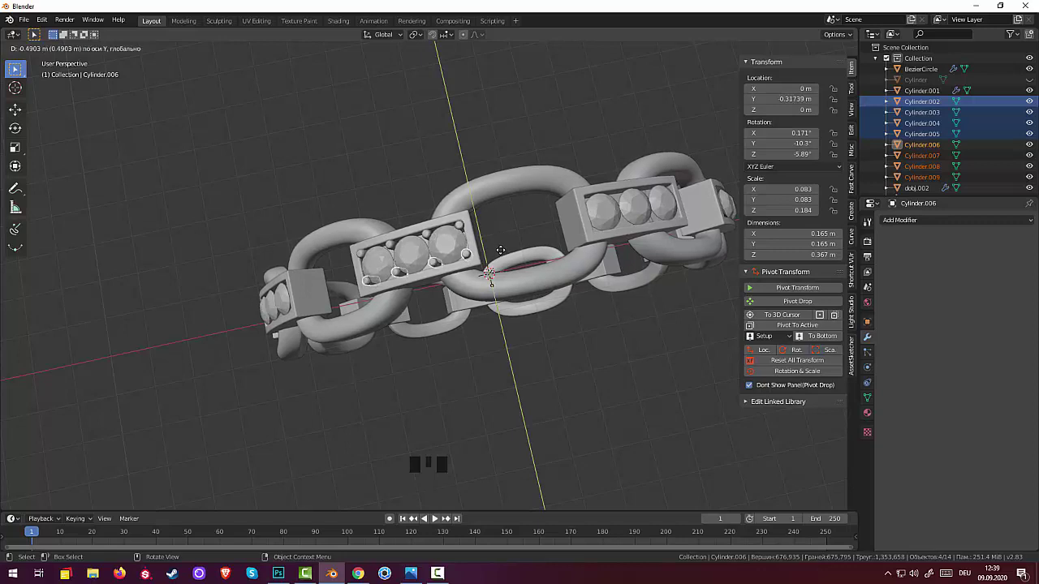
- Orbit the view to check the placement of the stud copies along the link
drag(529, 233, 616, 215)
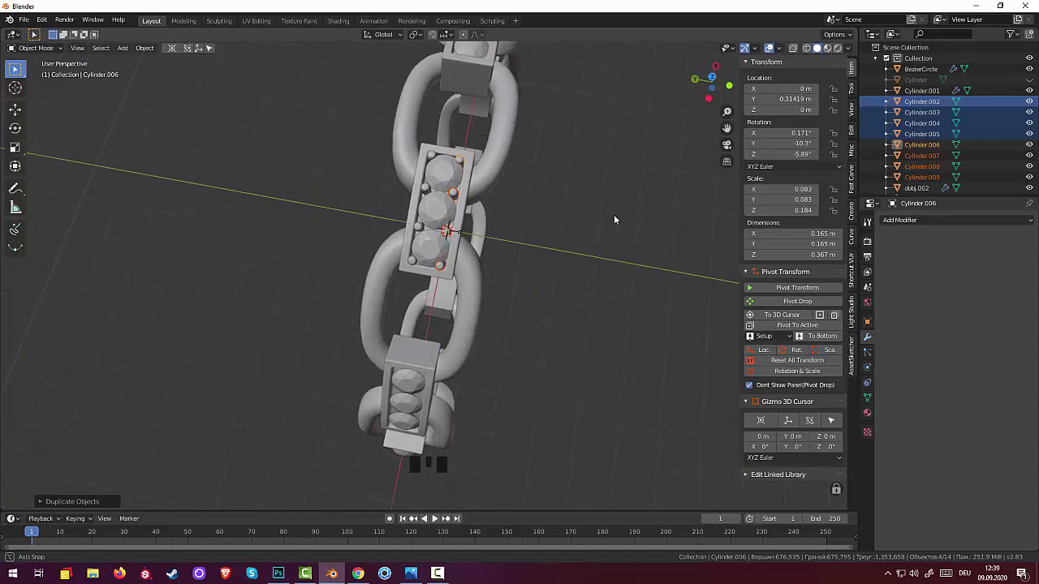
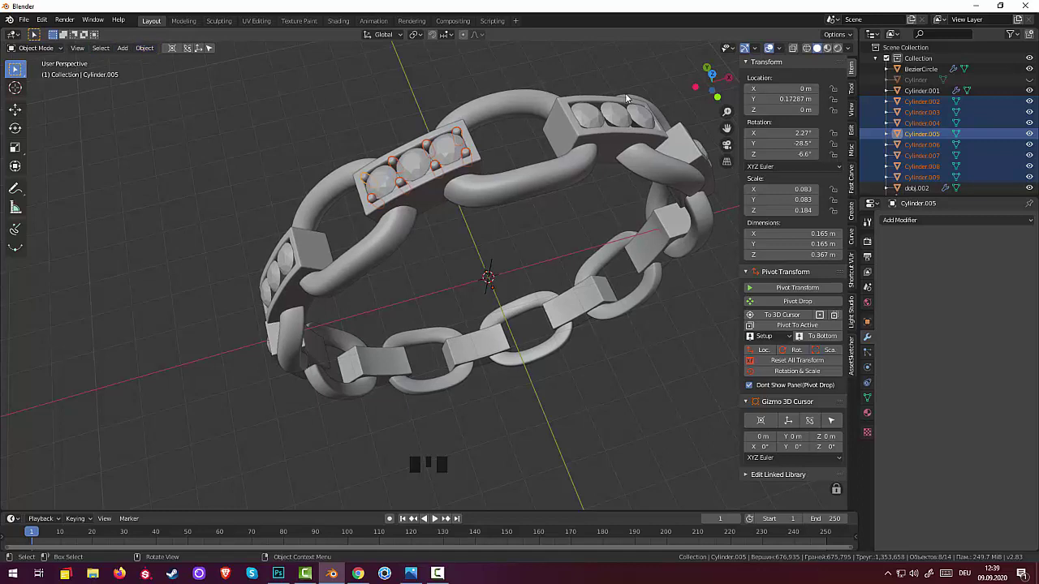
- Join the stud copies into a single object
key(ctrl+j)
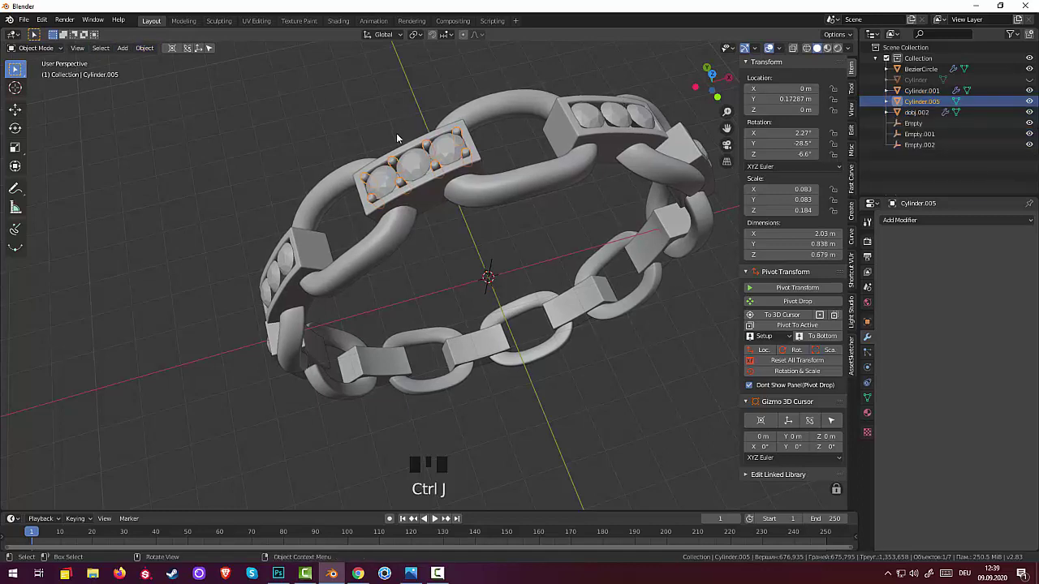
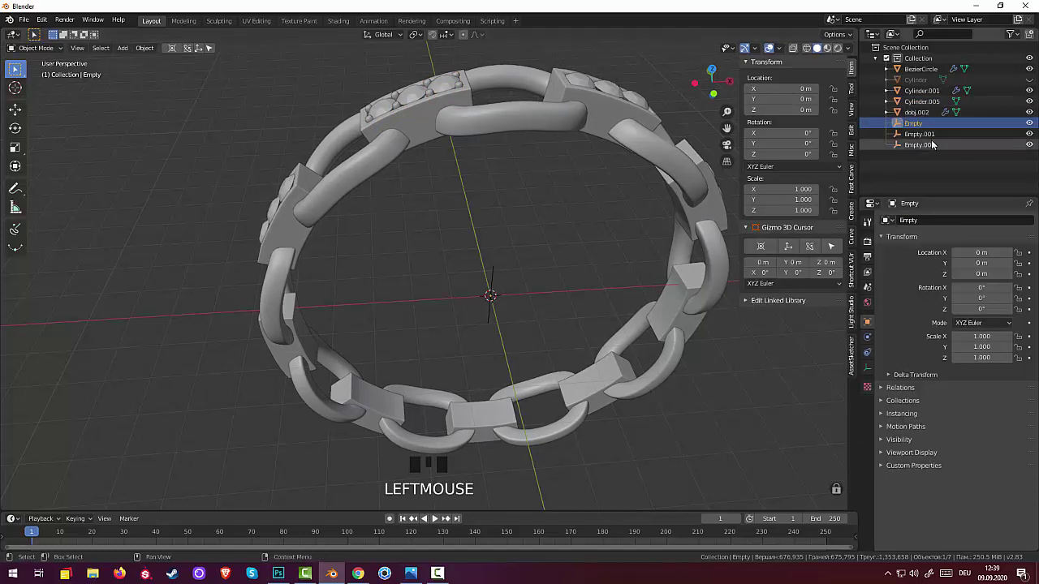
- Select the three empties in the Outliner, undo the deletion attempt and deselect them
click(927, 145)
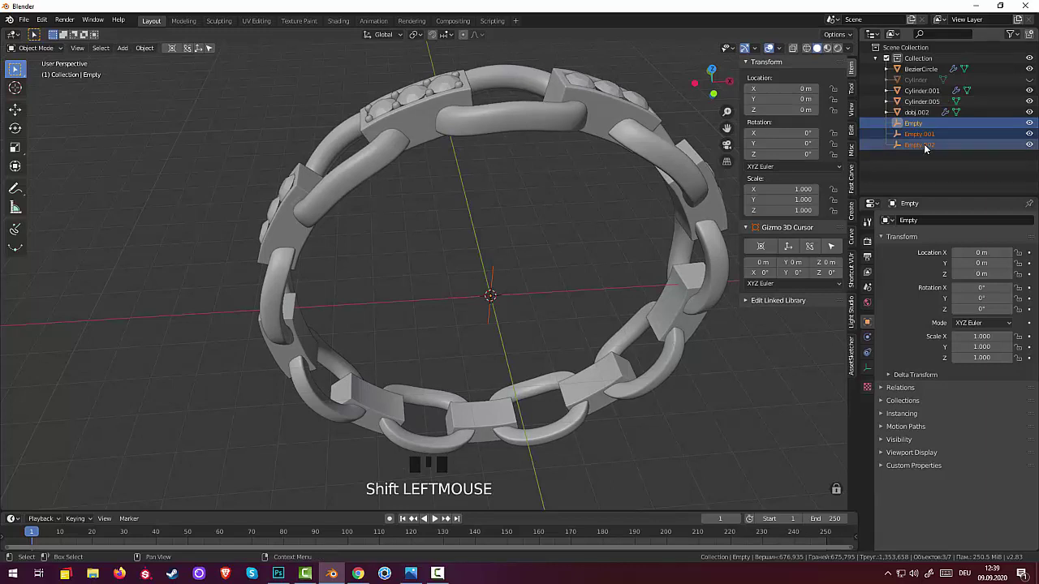
key(Delete)
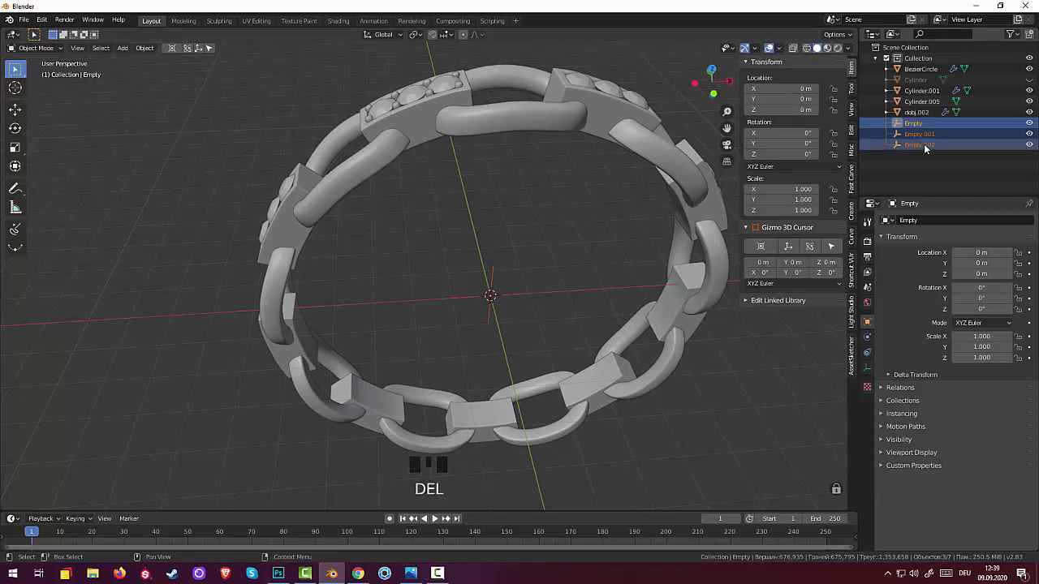
key(Delete)
drag(926, 144, 892, 143)
key(ctrl+z)
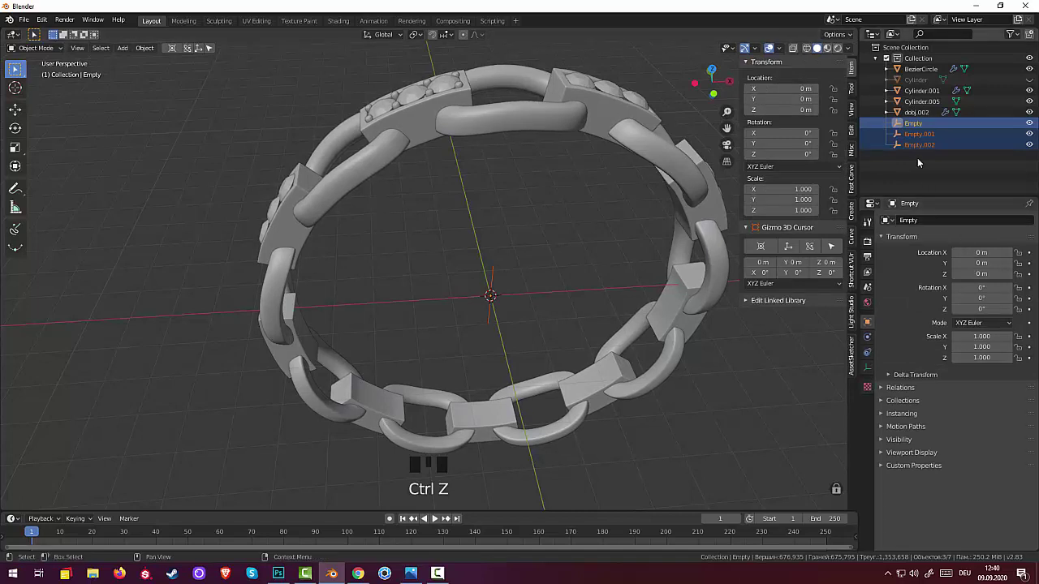
click(926, 151)
click(906, 180)
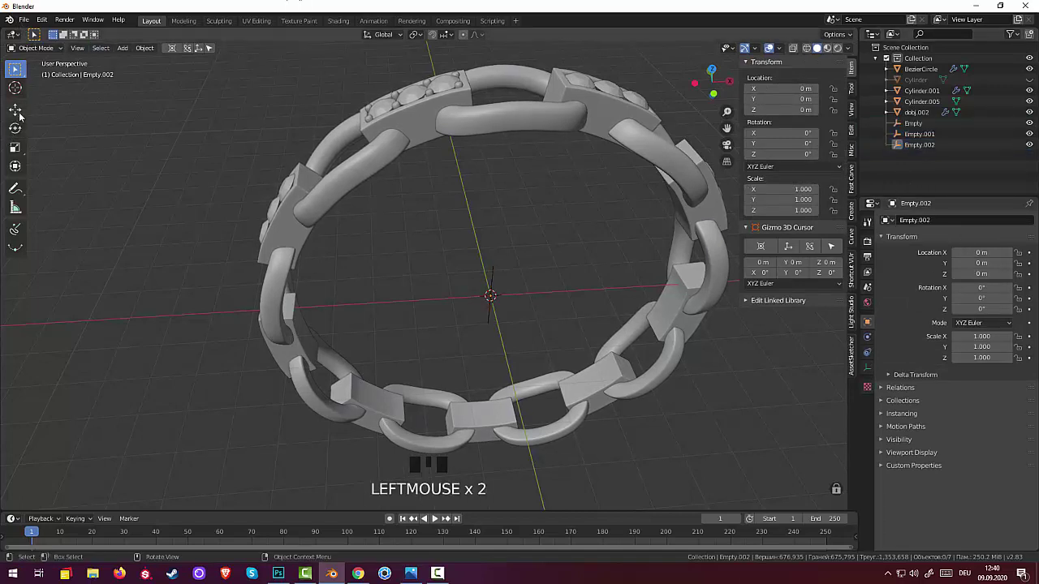
- Bring up the Add menu to insert a new empty for the array offset
key(shift+a)
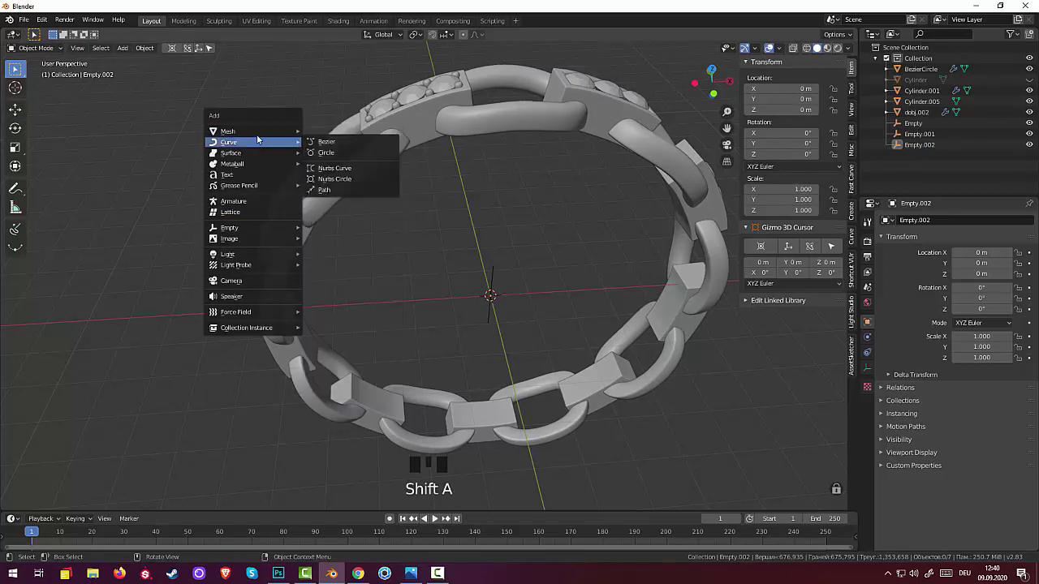
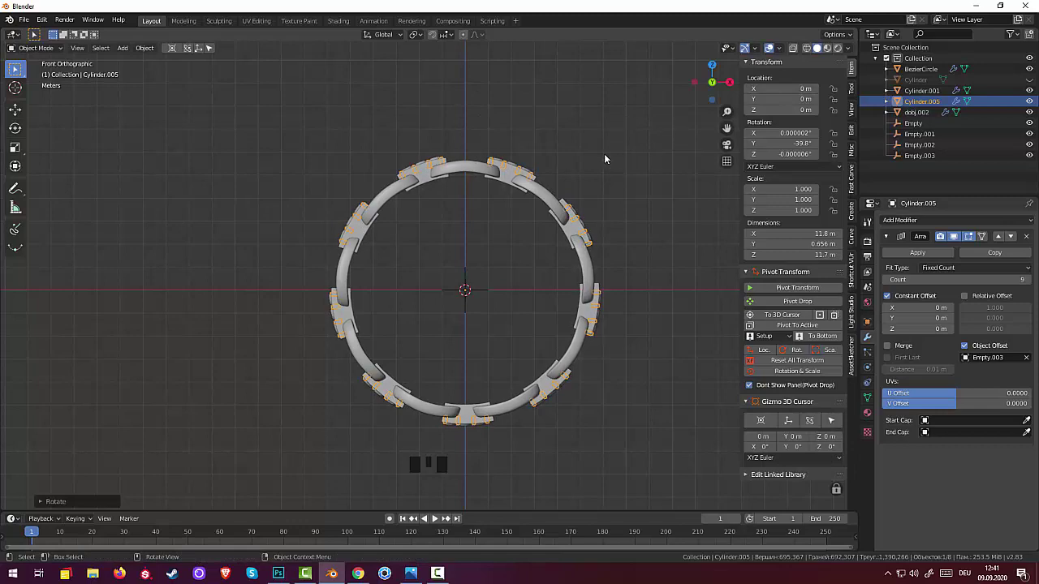
- Orbit around the finished studded ring to inspect it, then bring up the Add menu
drag(606, 159, 740, 176)
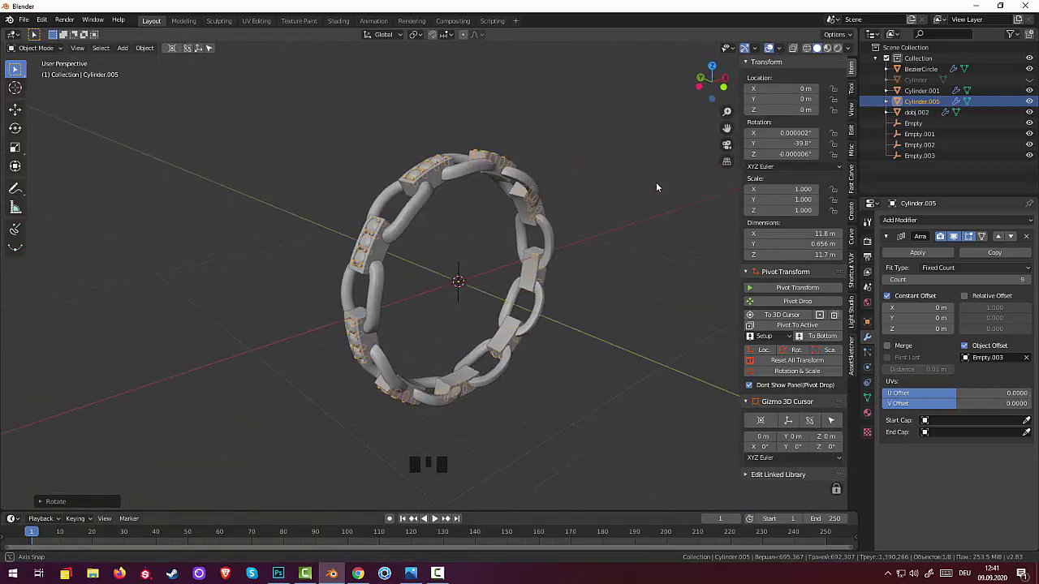
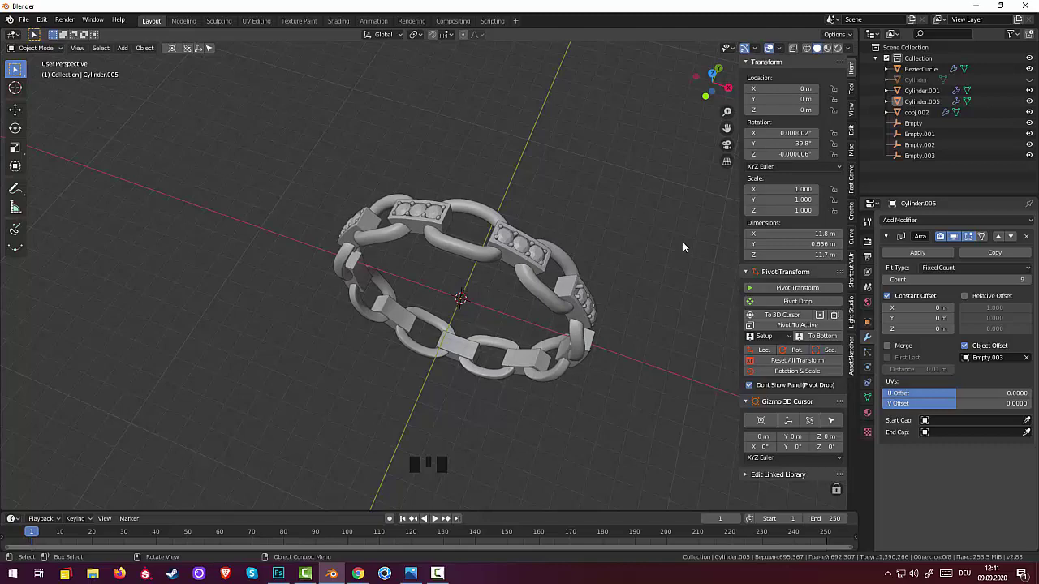
drag(595, 281, 587, 195)
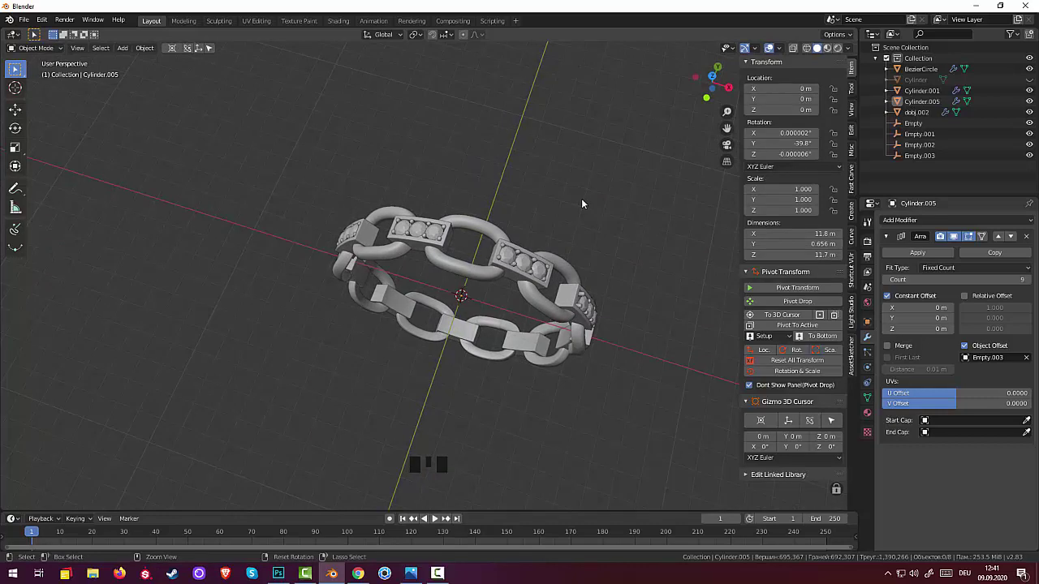
key(shift+a)
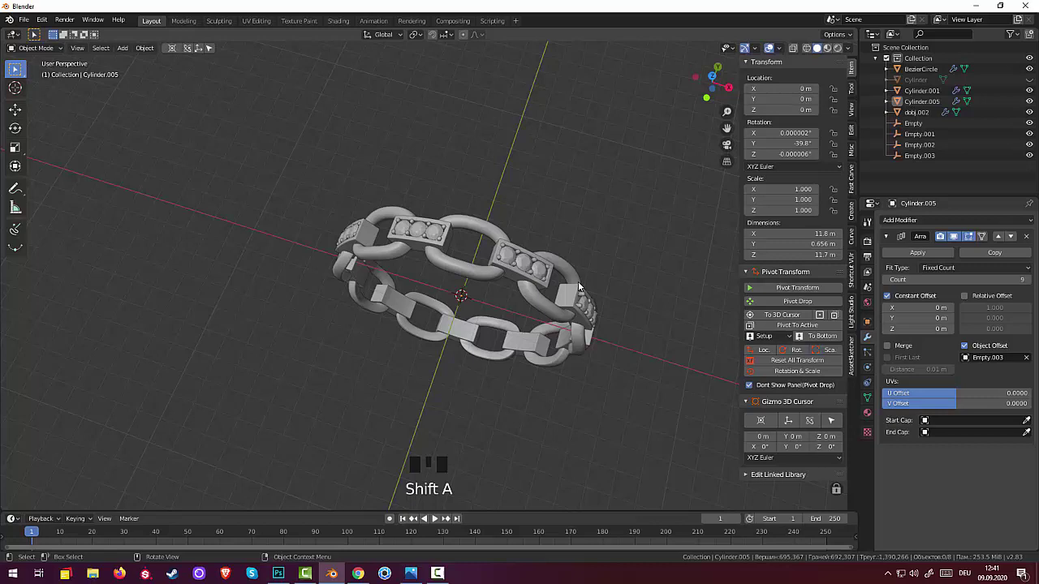
- Add Cylinder.002 at the ring's centre, rotate it 90 degrees and scale it up about threefold
key(shift+a)
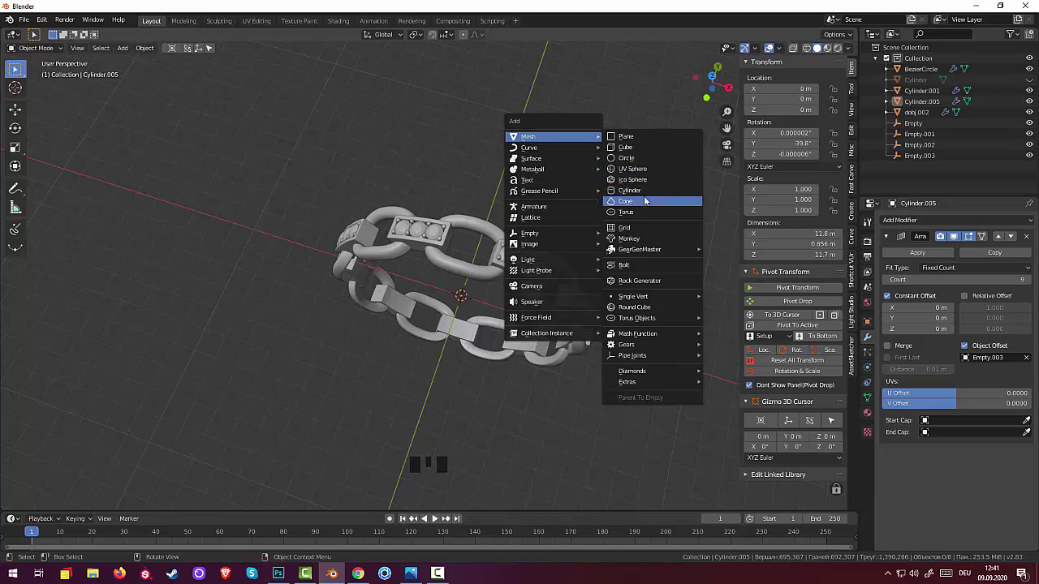
drag(655, 179, 549, 197)
key(r)
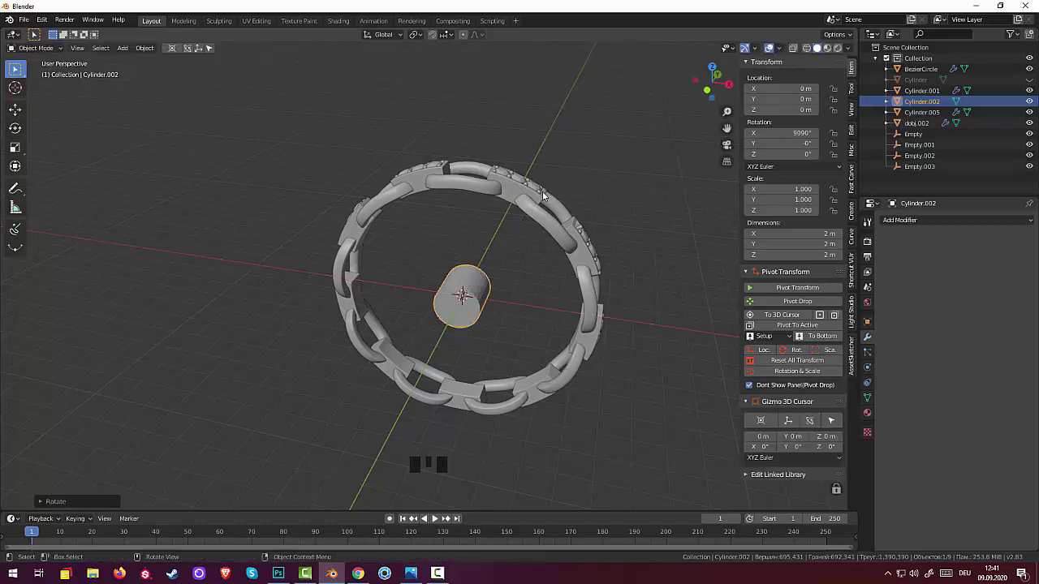
key(s)
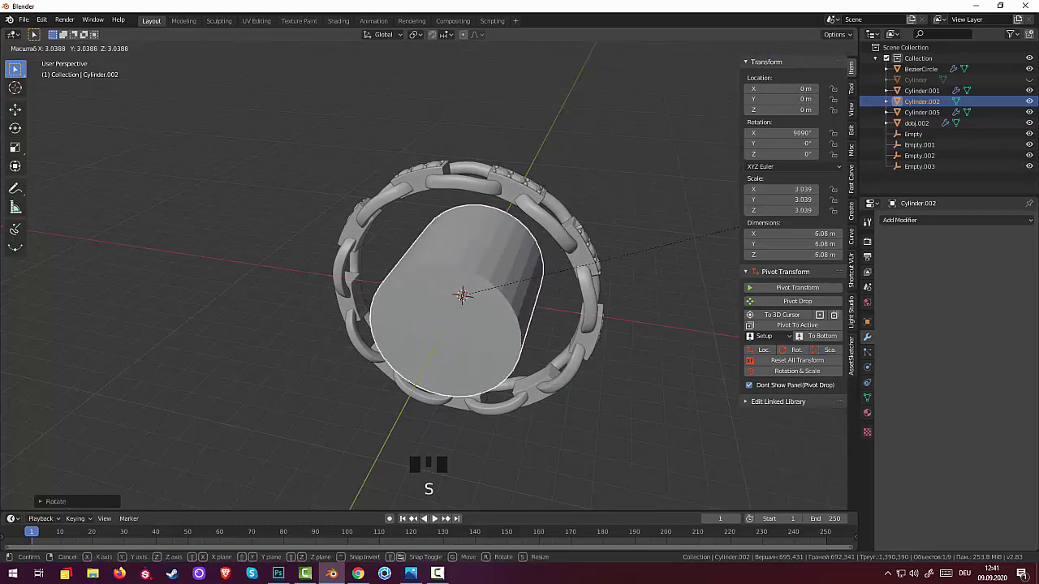
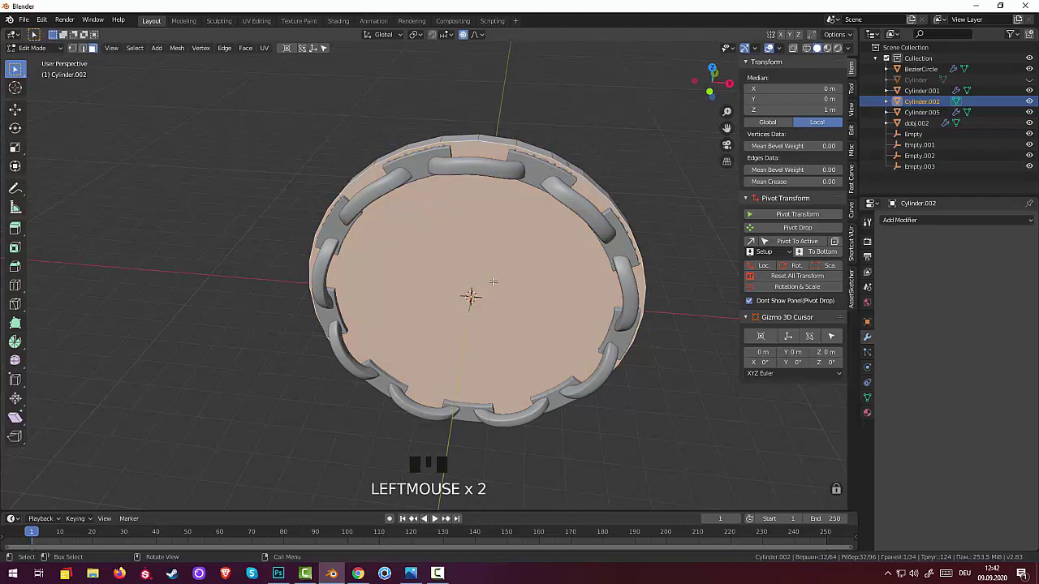
- Inset the cylinder's end face into a border, undoing extra insets to keep one clean ring
key(i)
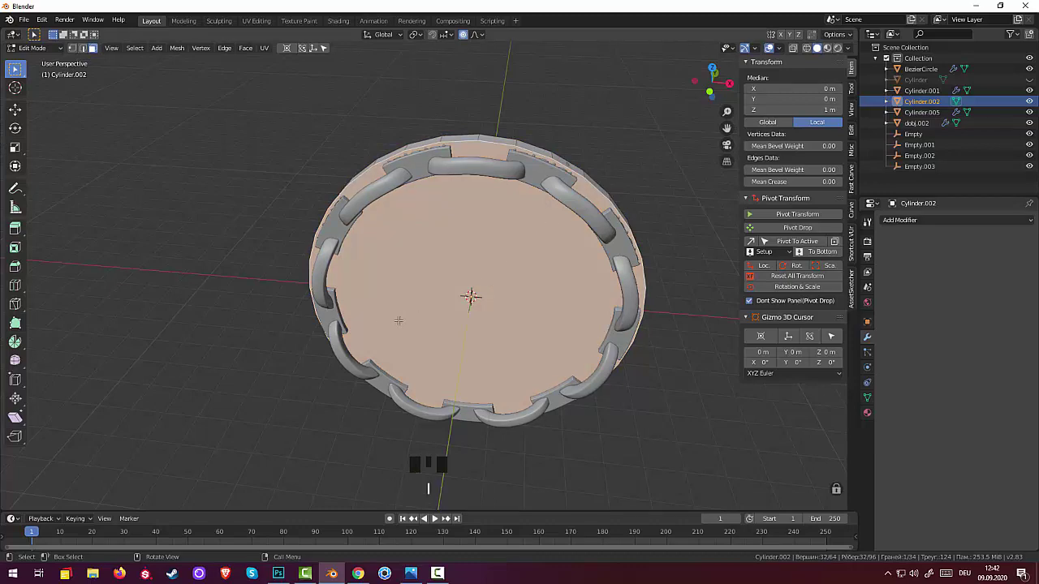
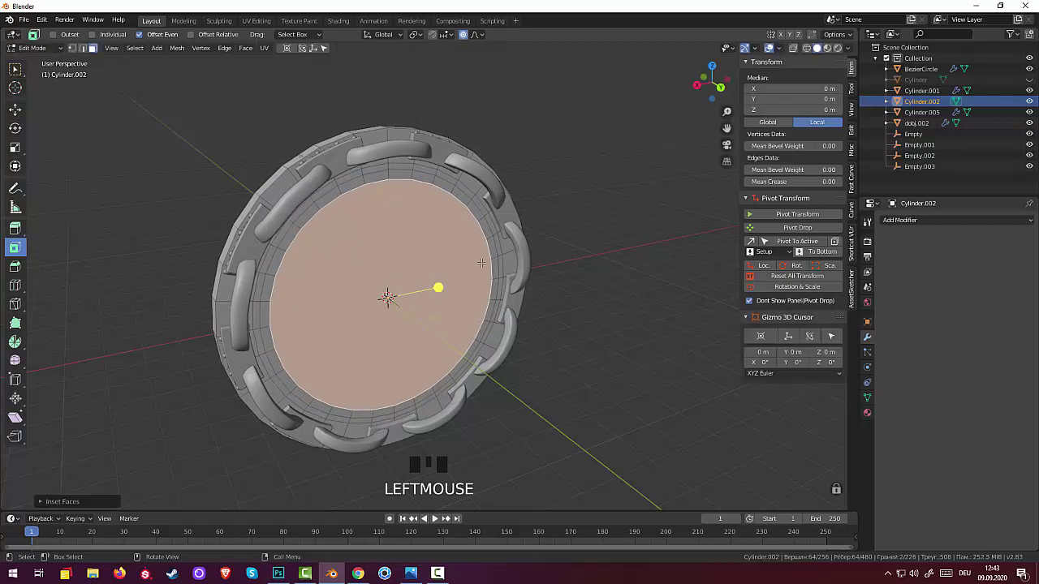
key(ctrl+z)
key(ctrl+z)
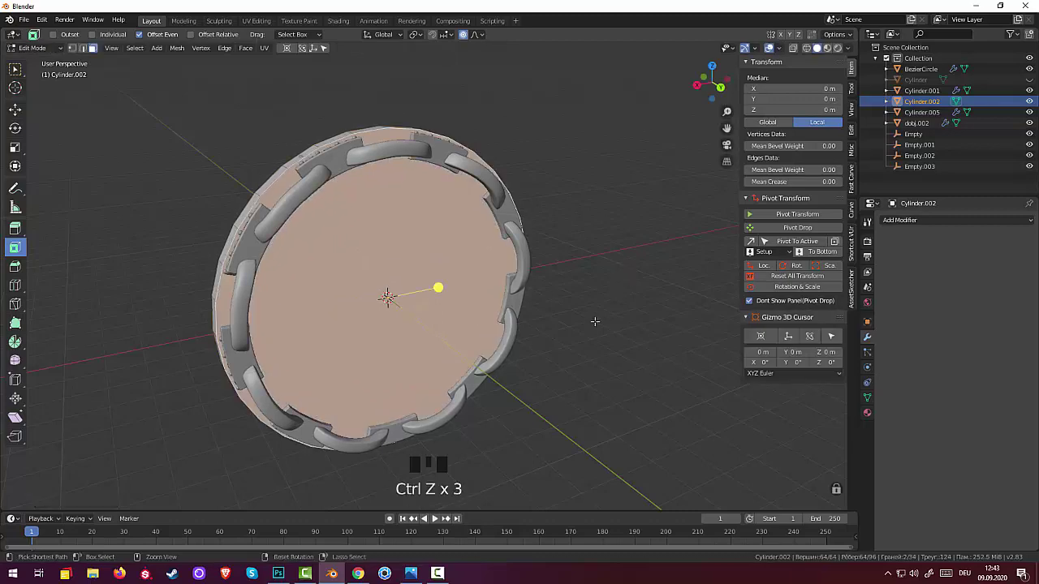
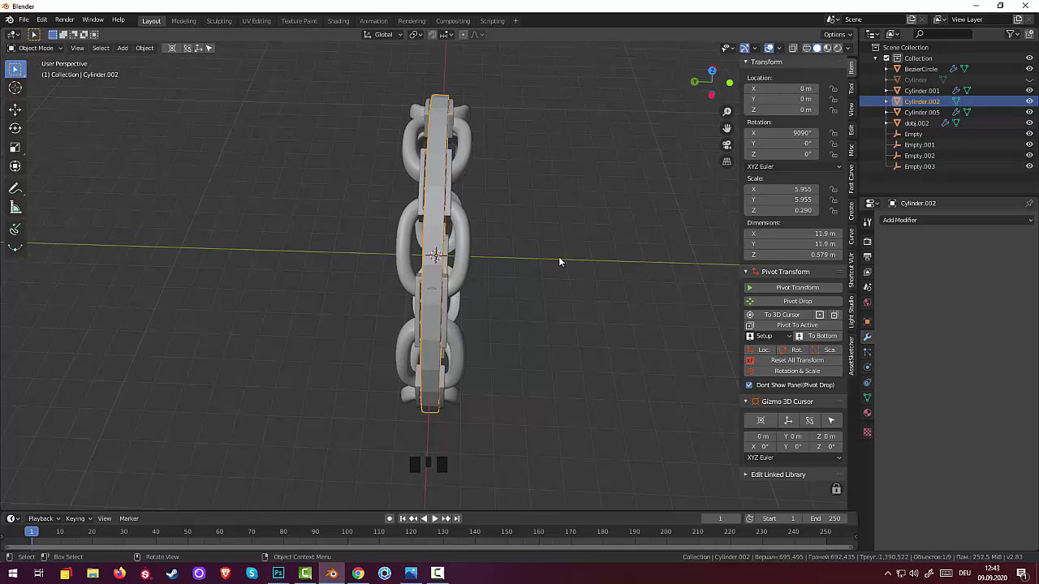
- Move the band 1.335 m behind the chain ring and shrink it from 11.9 m to about 11.4 m
key(g)
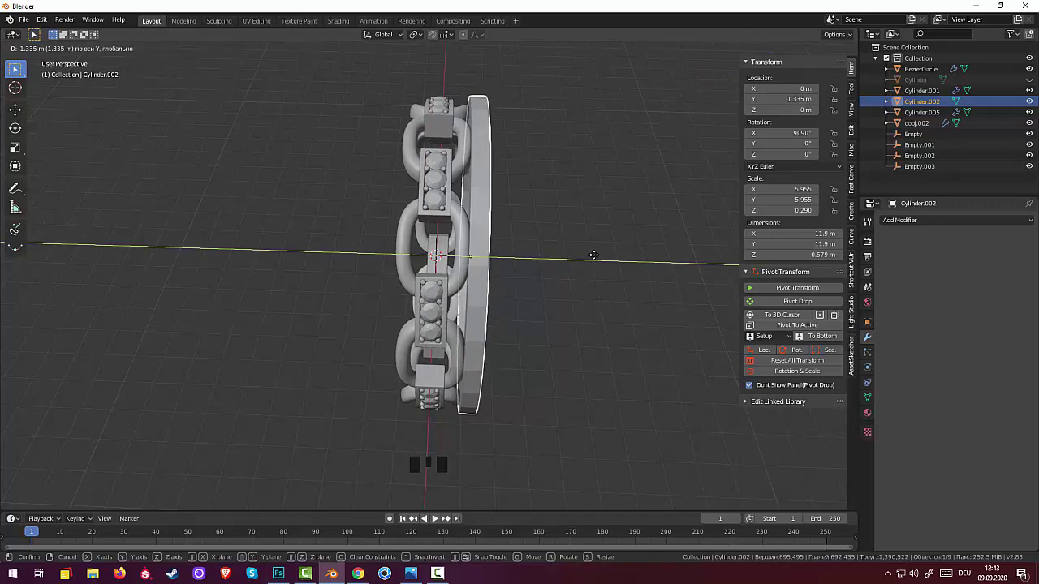
drag(591, 212, 488, 247)
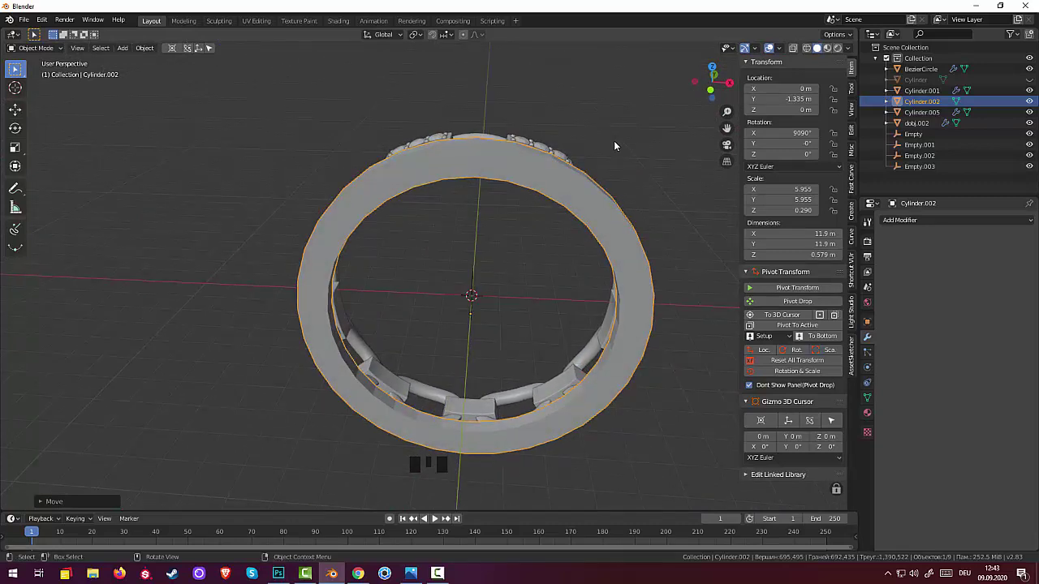
key(s)
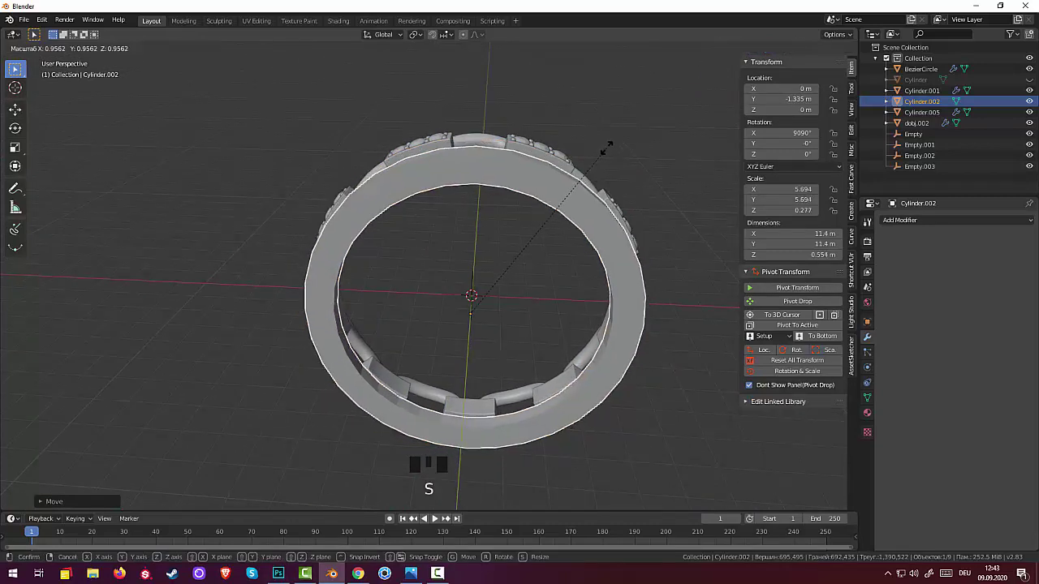
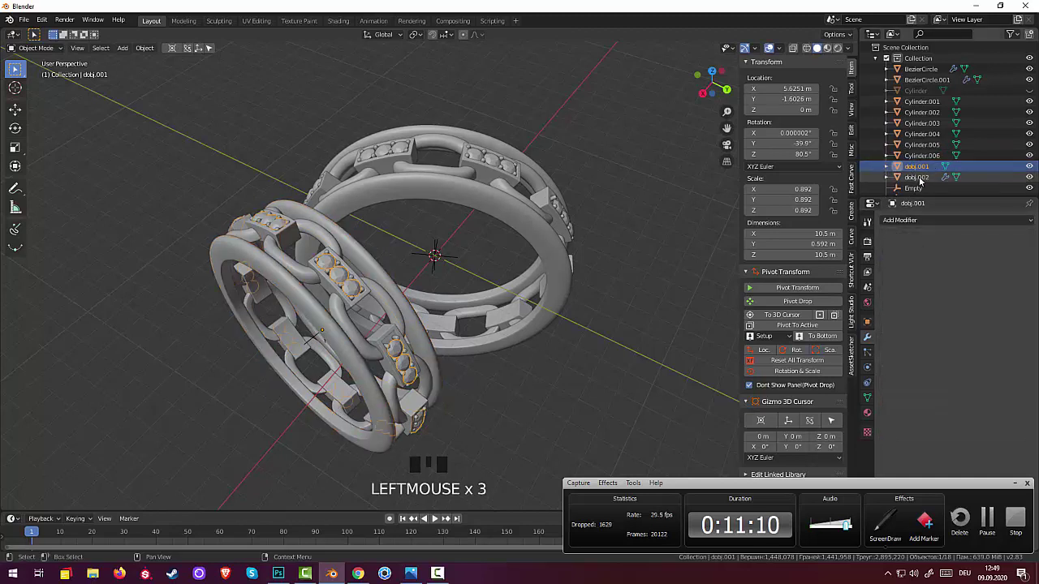
- Browse the Outliner past the link arrays and Bezier circles down to the empties
click(918, 180)
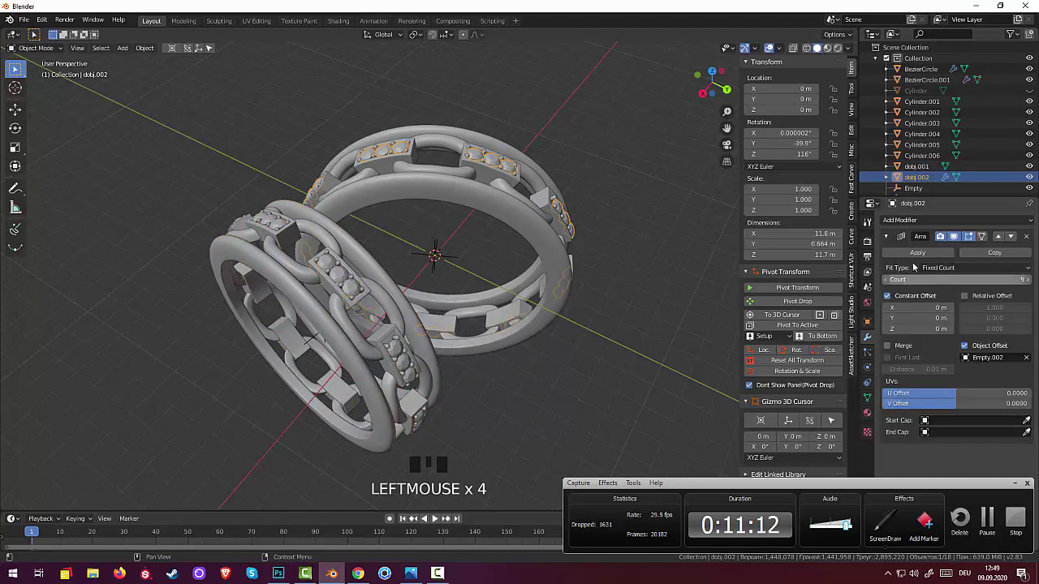
click(919, 257)
click(915, 188)
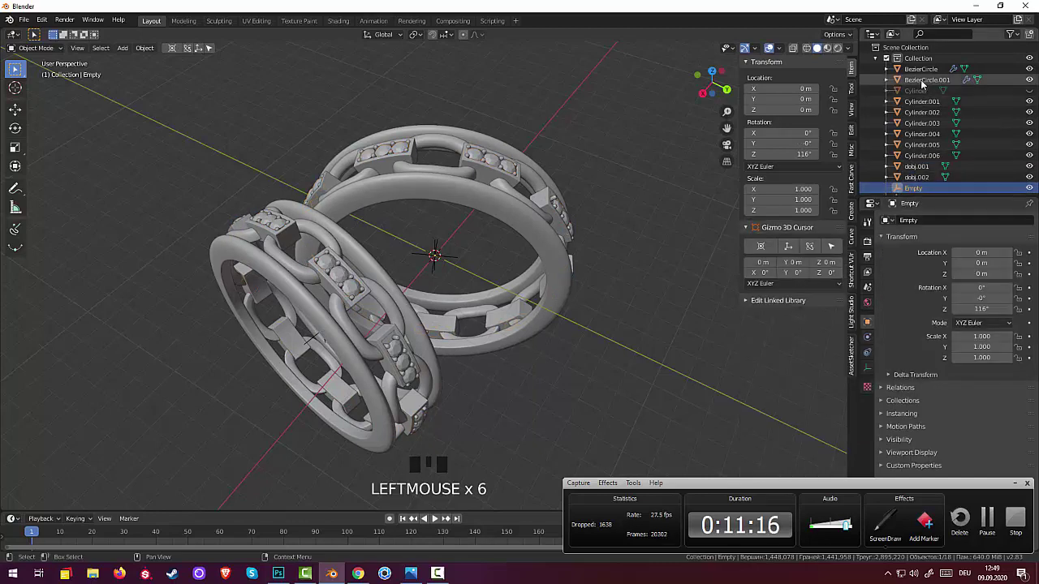
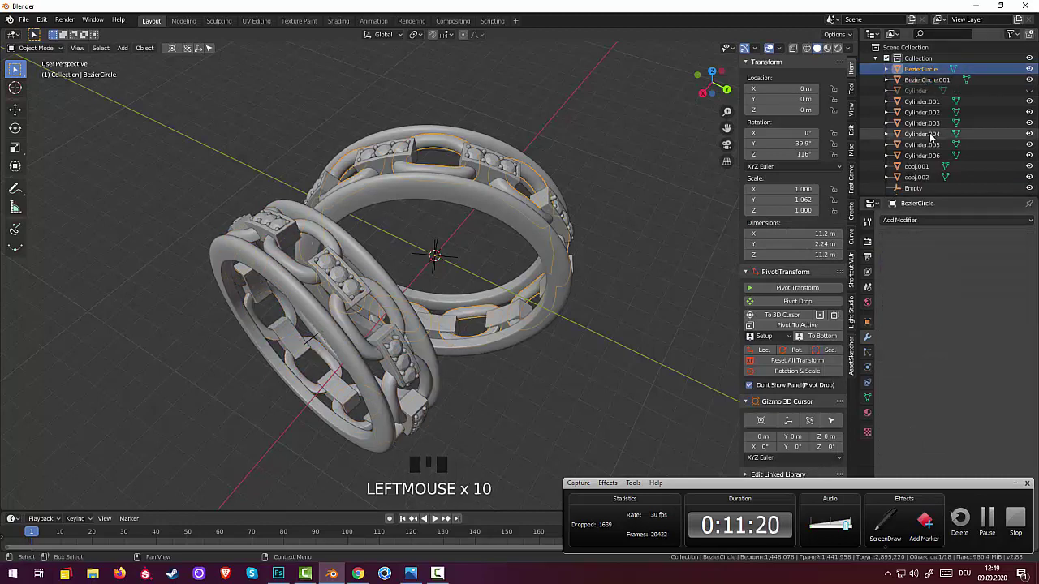
scroll(down, 3)
scroll(down, 3)
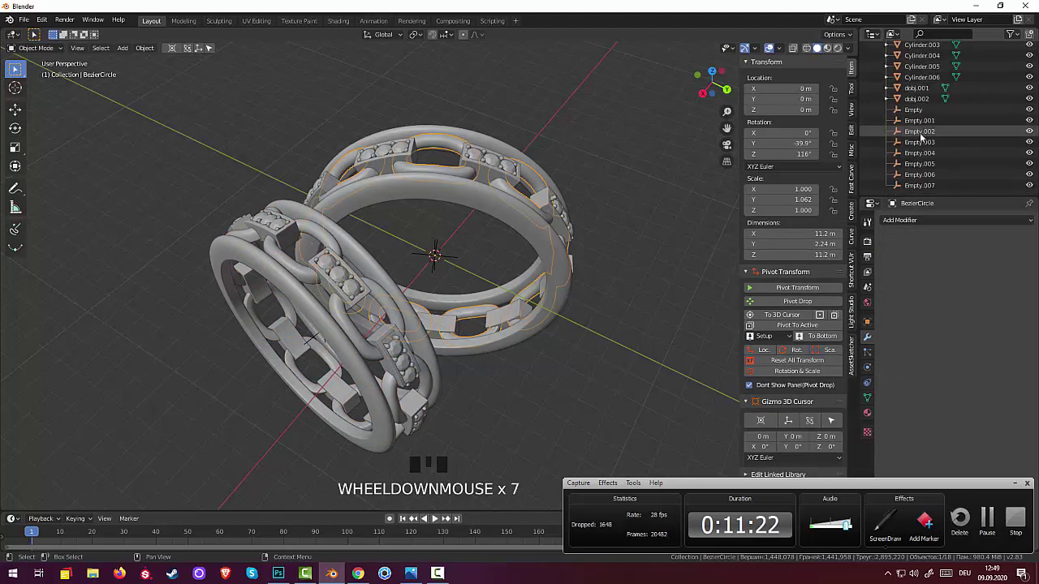
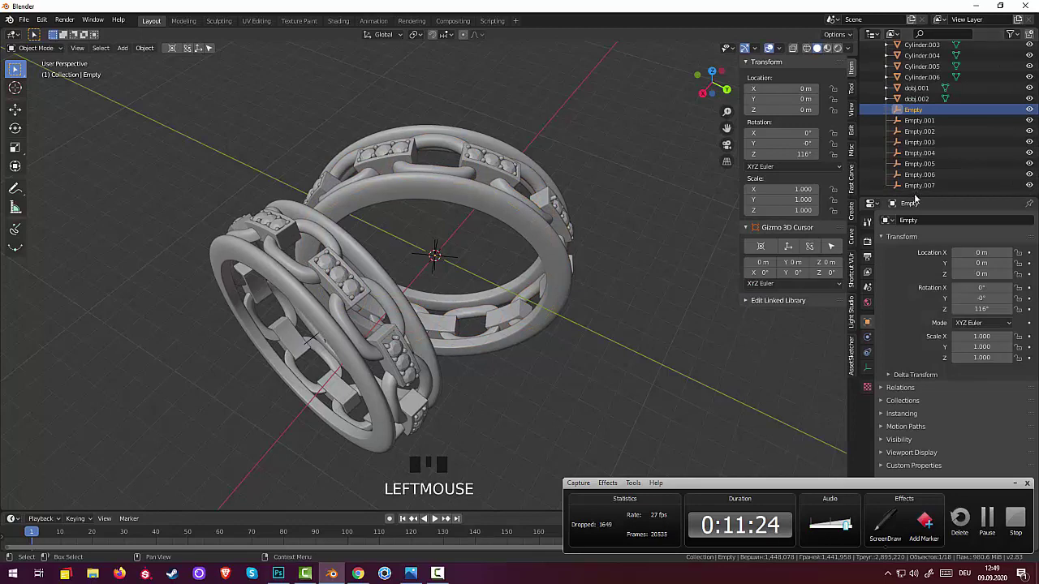
- Select the empties Empty through Empty.007 together for deletion
key(a)
click(919, 192)
key(a)
click(918, 191)
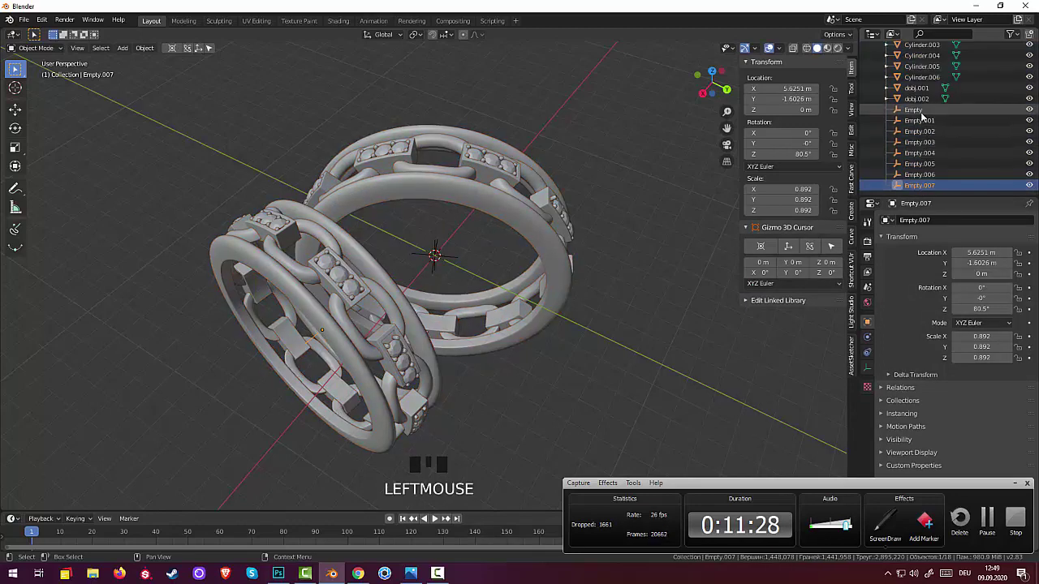
click(921, 123)
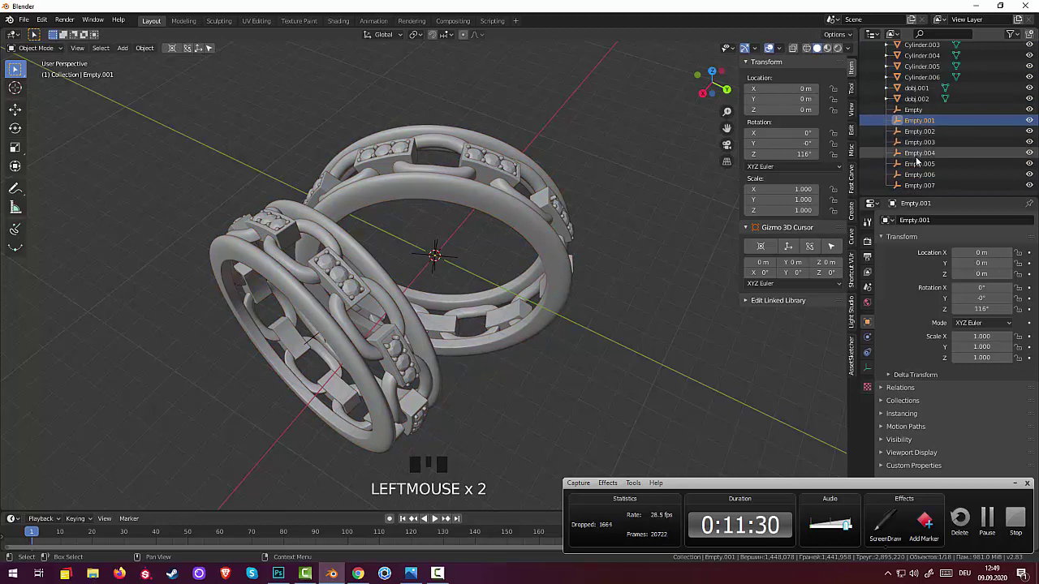
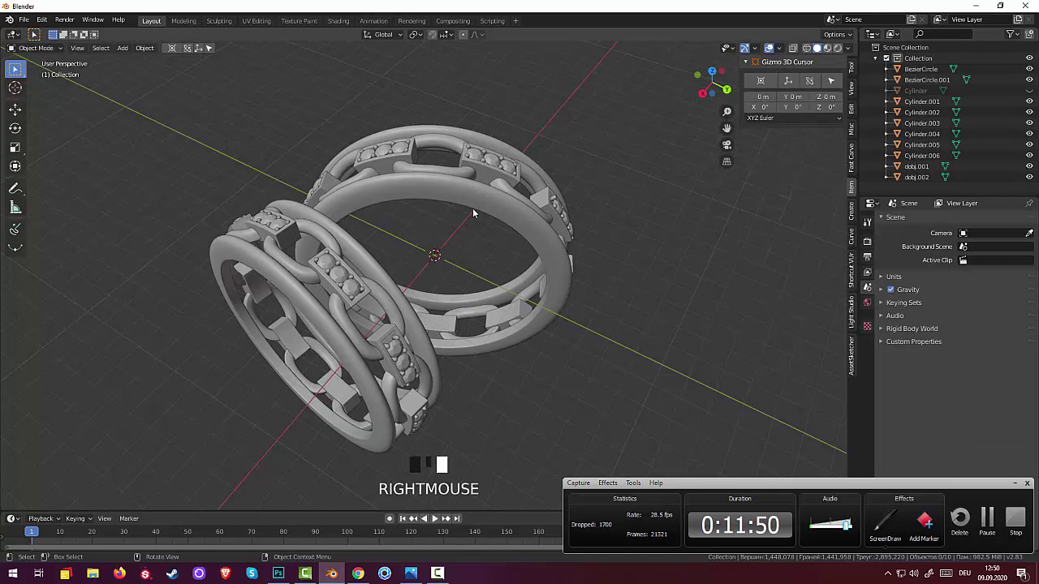
- Select each ring's band, links and studs together and join them into metal-M and metall-D
click(477, 204)
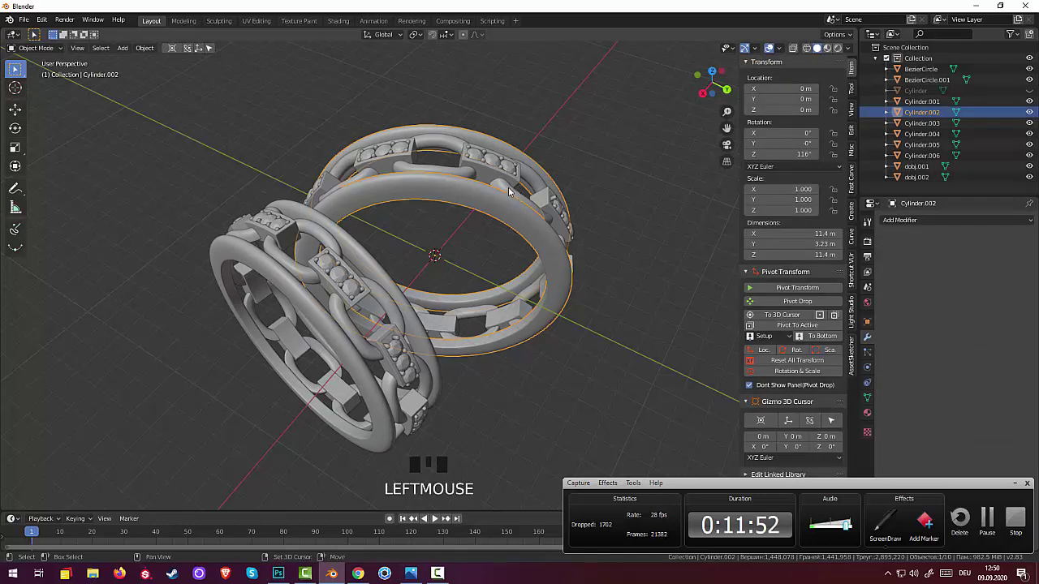
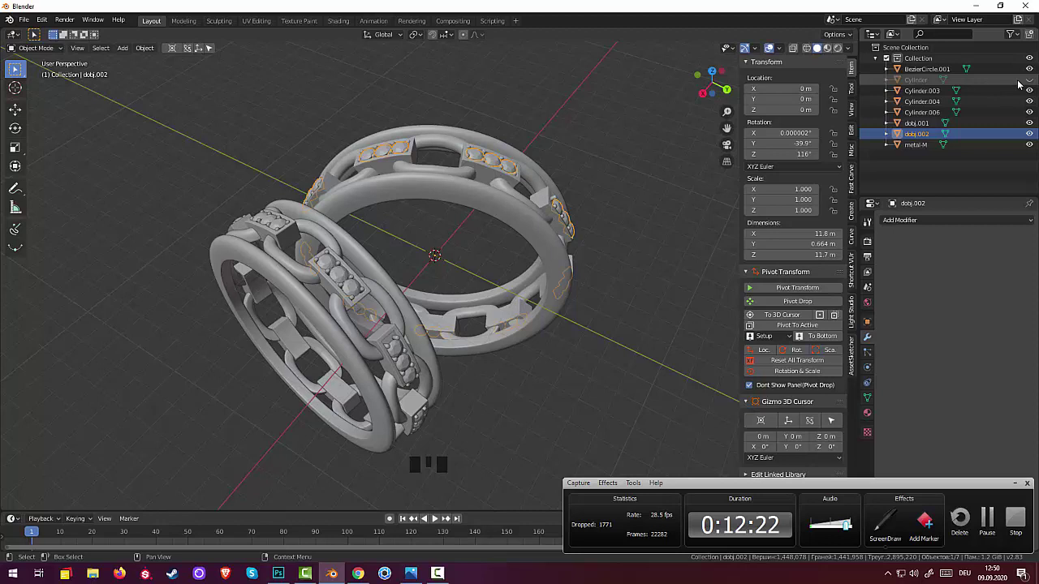
click(1031, 81)
click(1030, 82)
drag(919, 84, 923, 107)
click(923, 106)
click(928, 71)
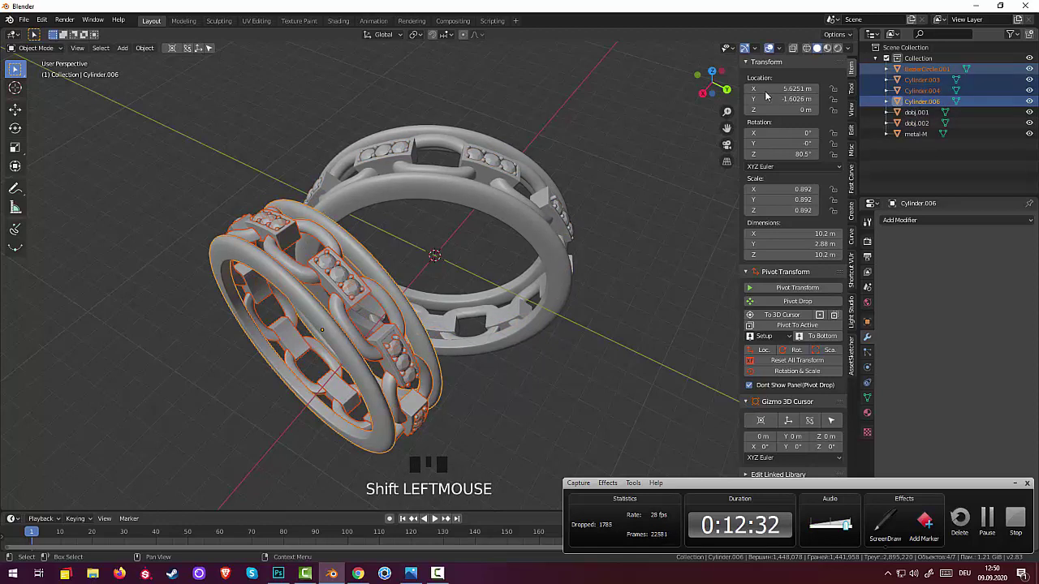
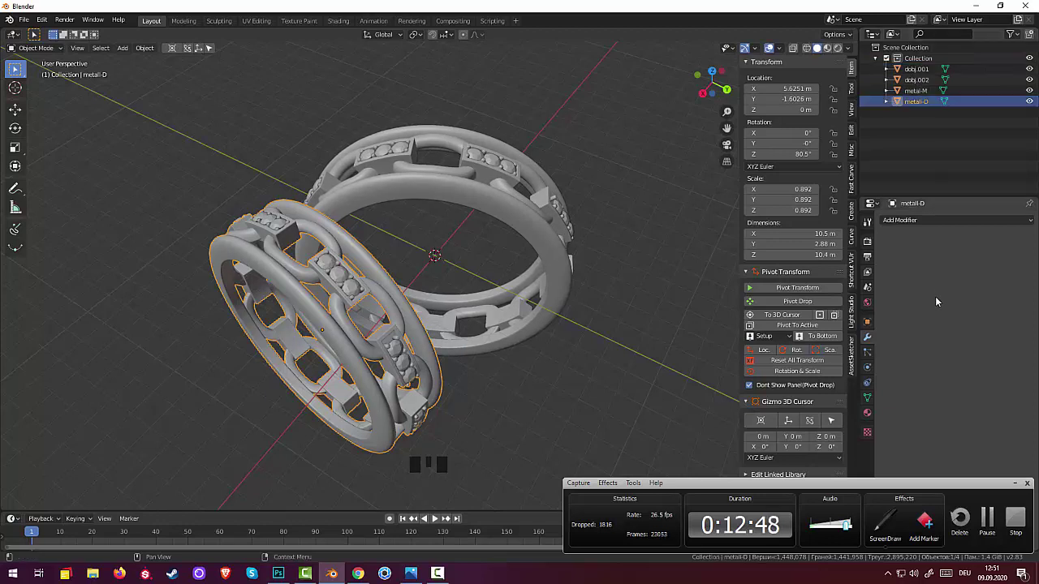
- Bring up the Save As file browser for the blend file
click(700, 311)
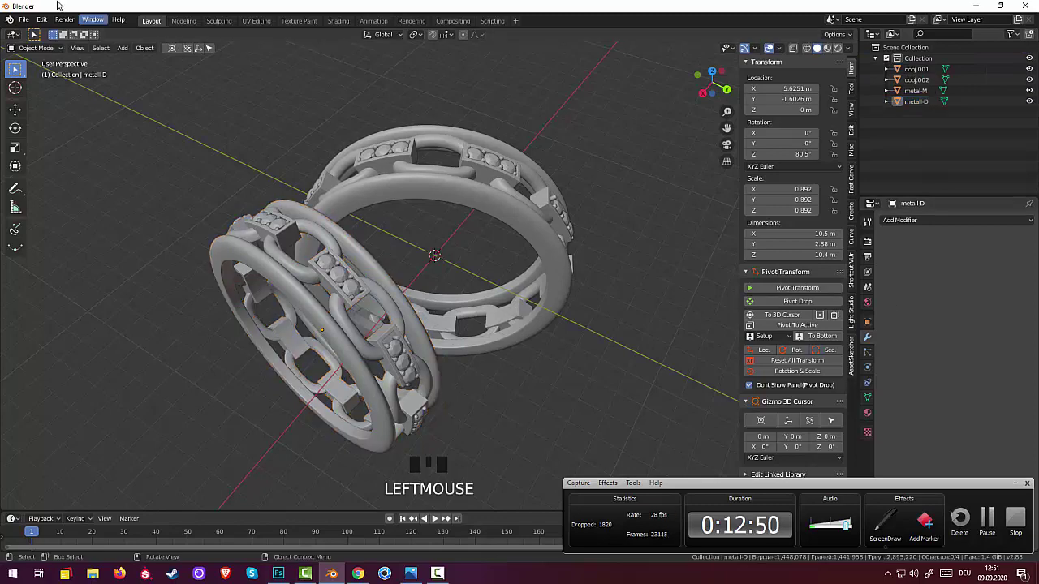